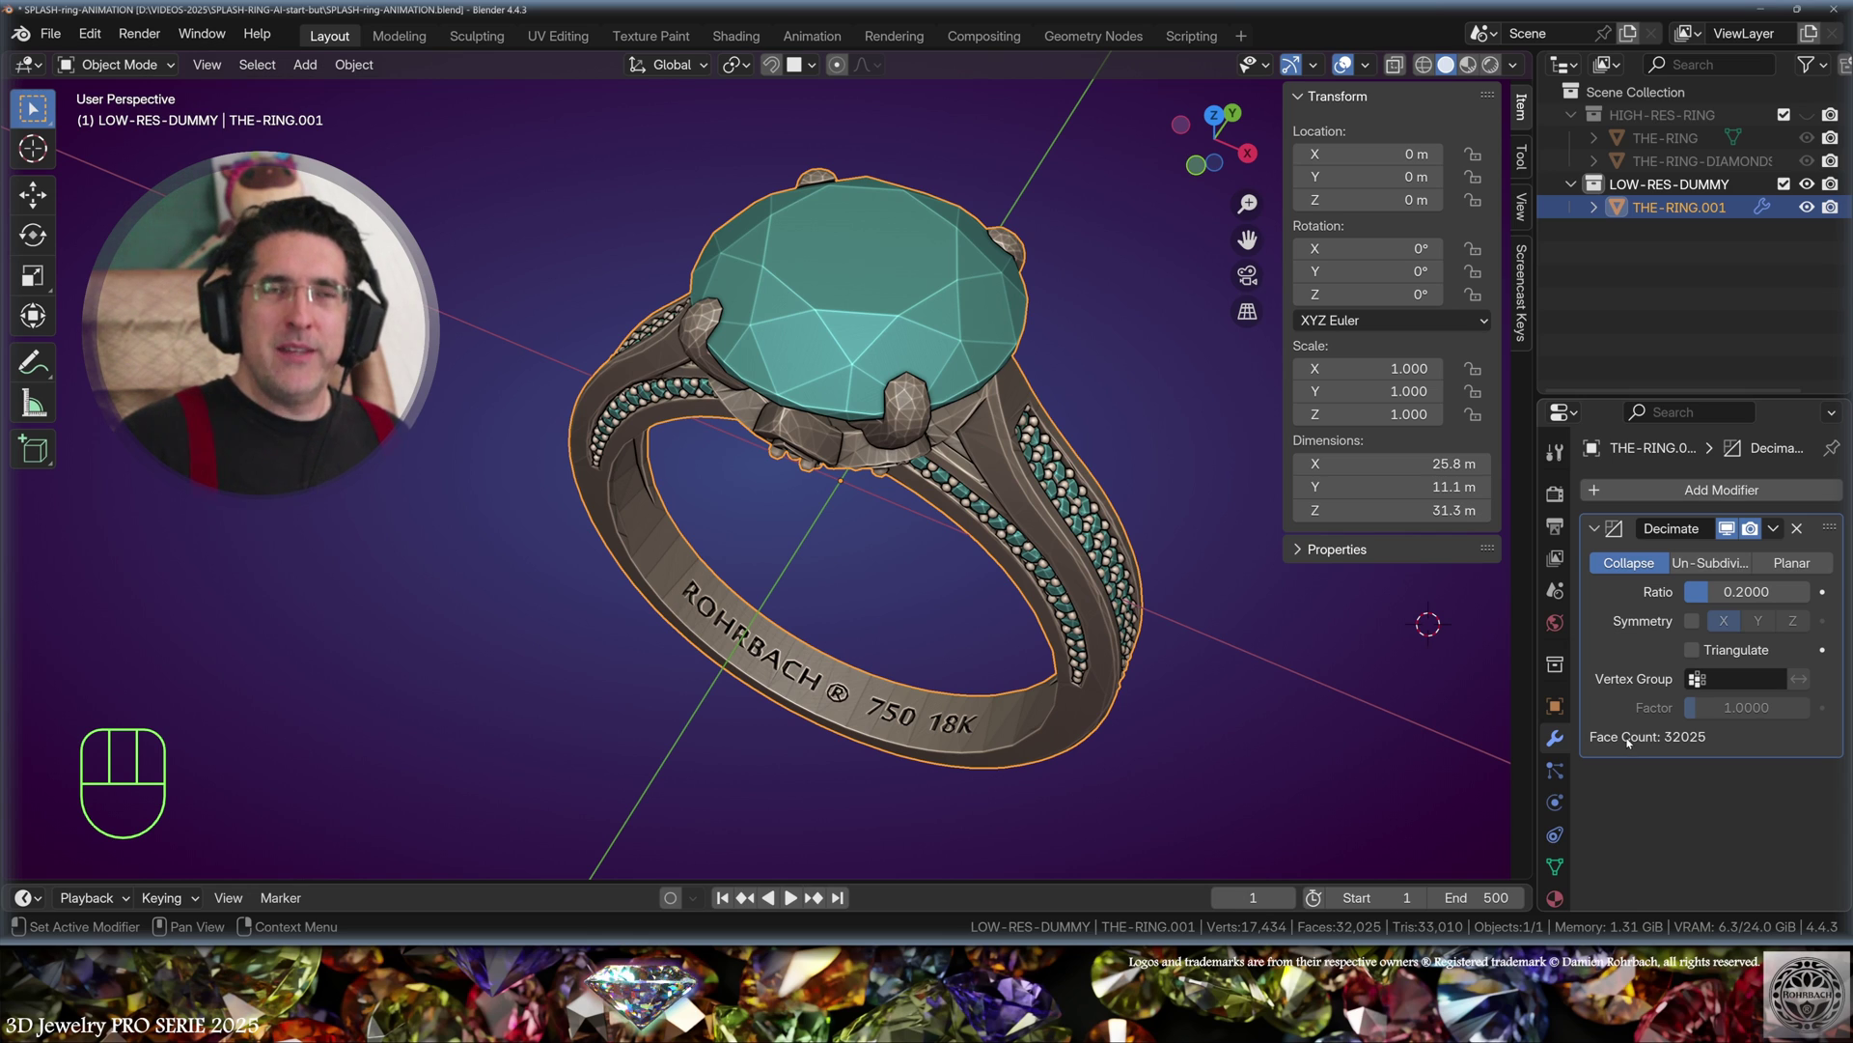
Step: Apply the Decimate modifier and rename the low-res ring CRASH-TEST-DUMMY
{"action": "left_click", "coordinate": [1629, 740]}
{"action": "key", "text": "F2"}
{"action": "key", "text": "shift+m"}
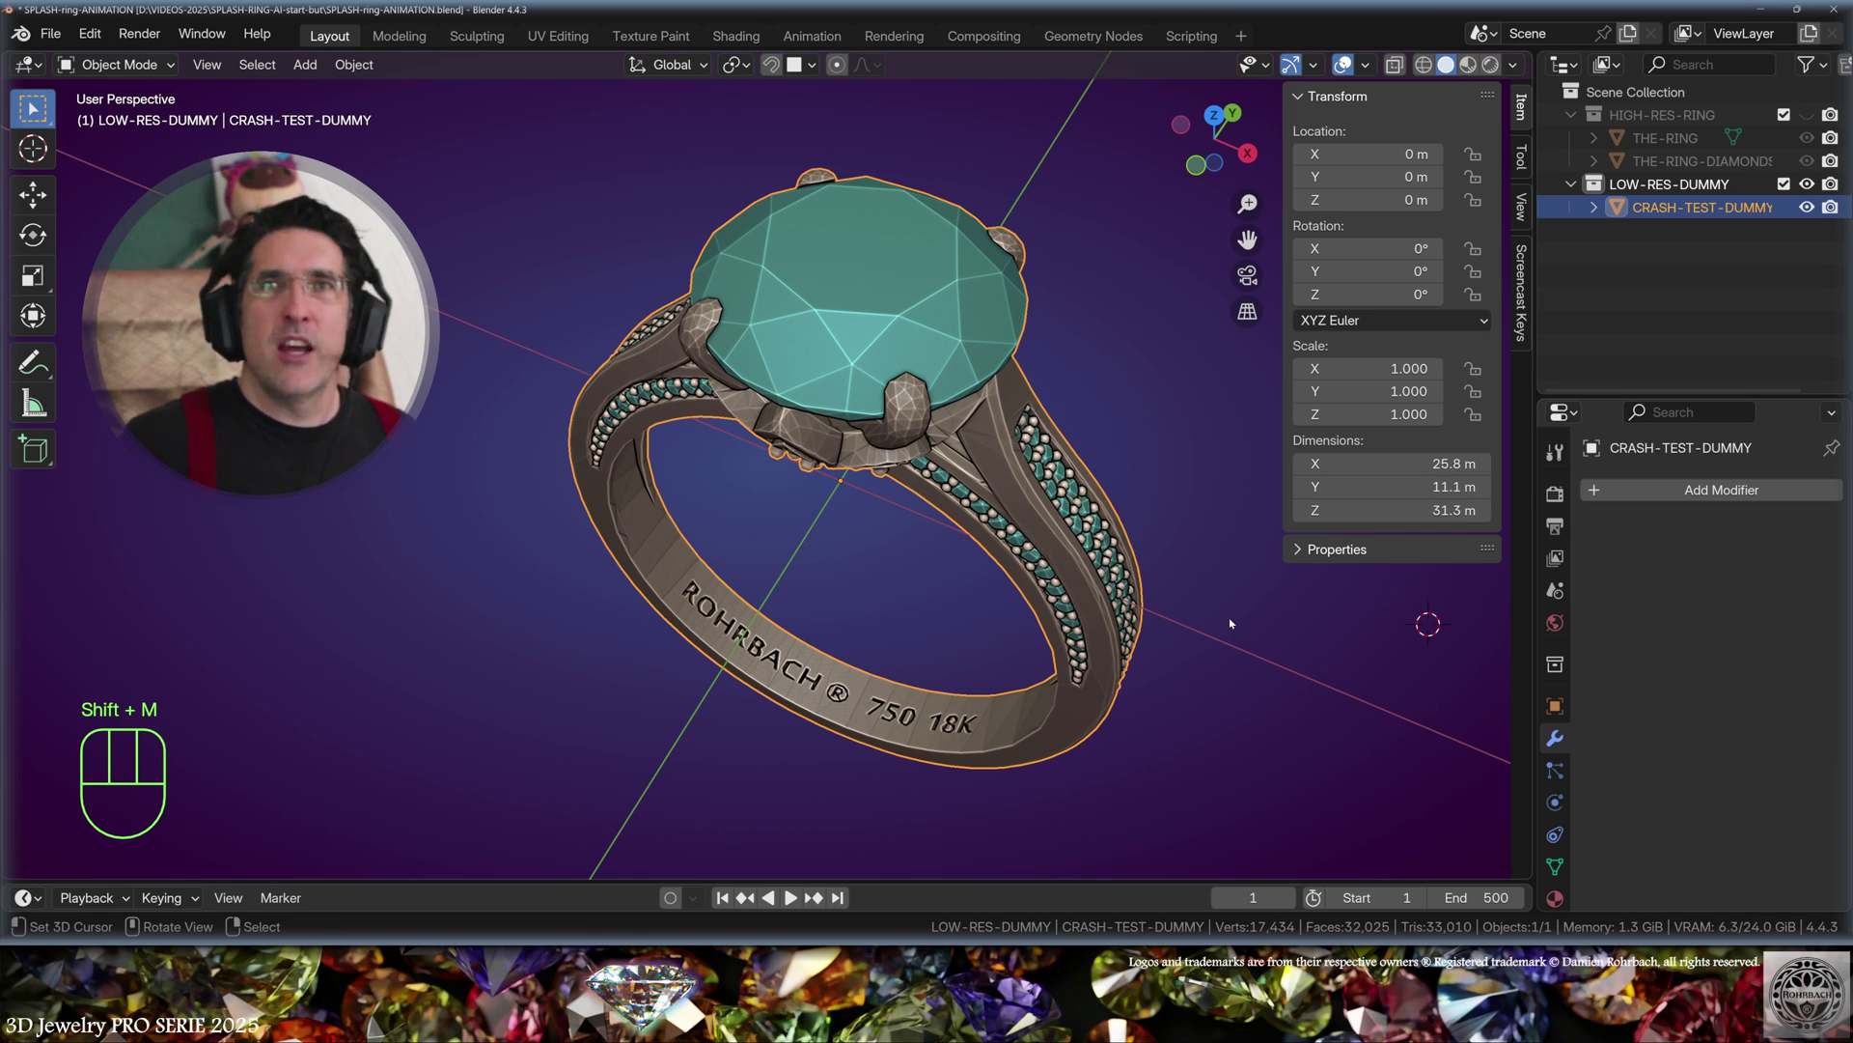
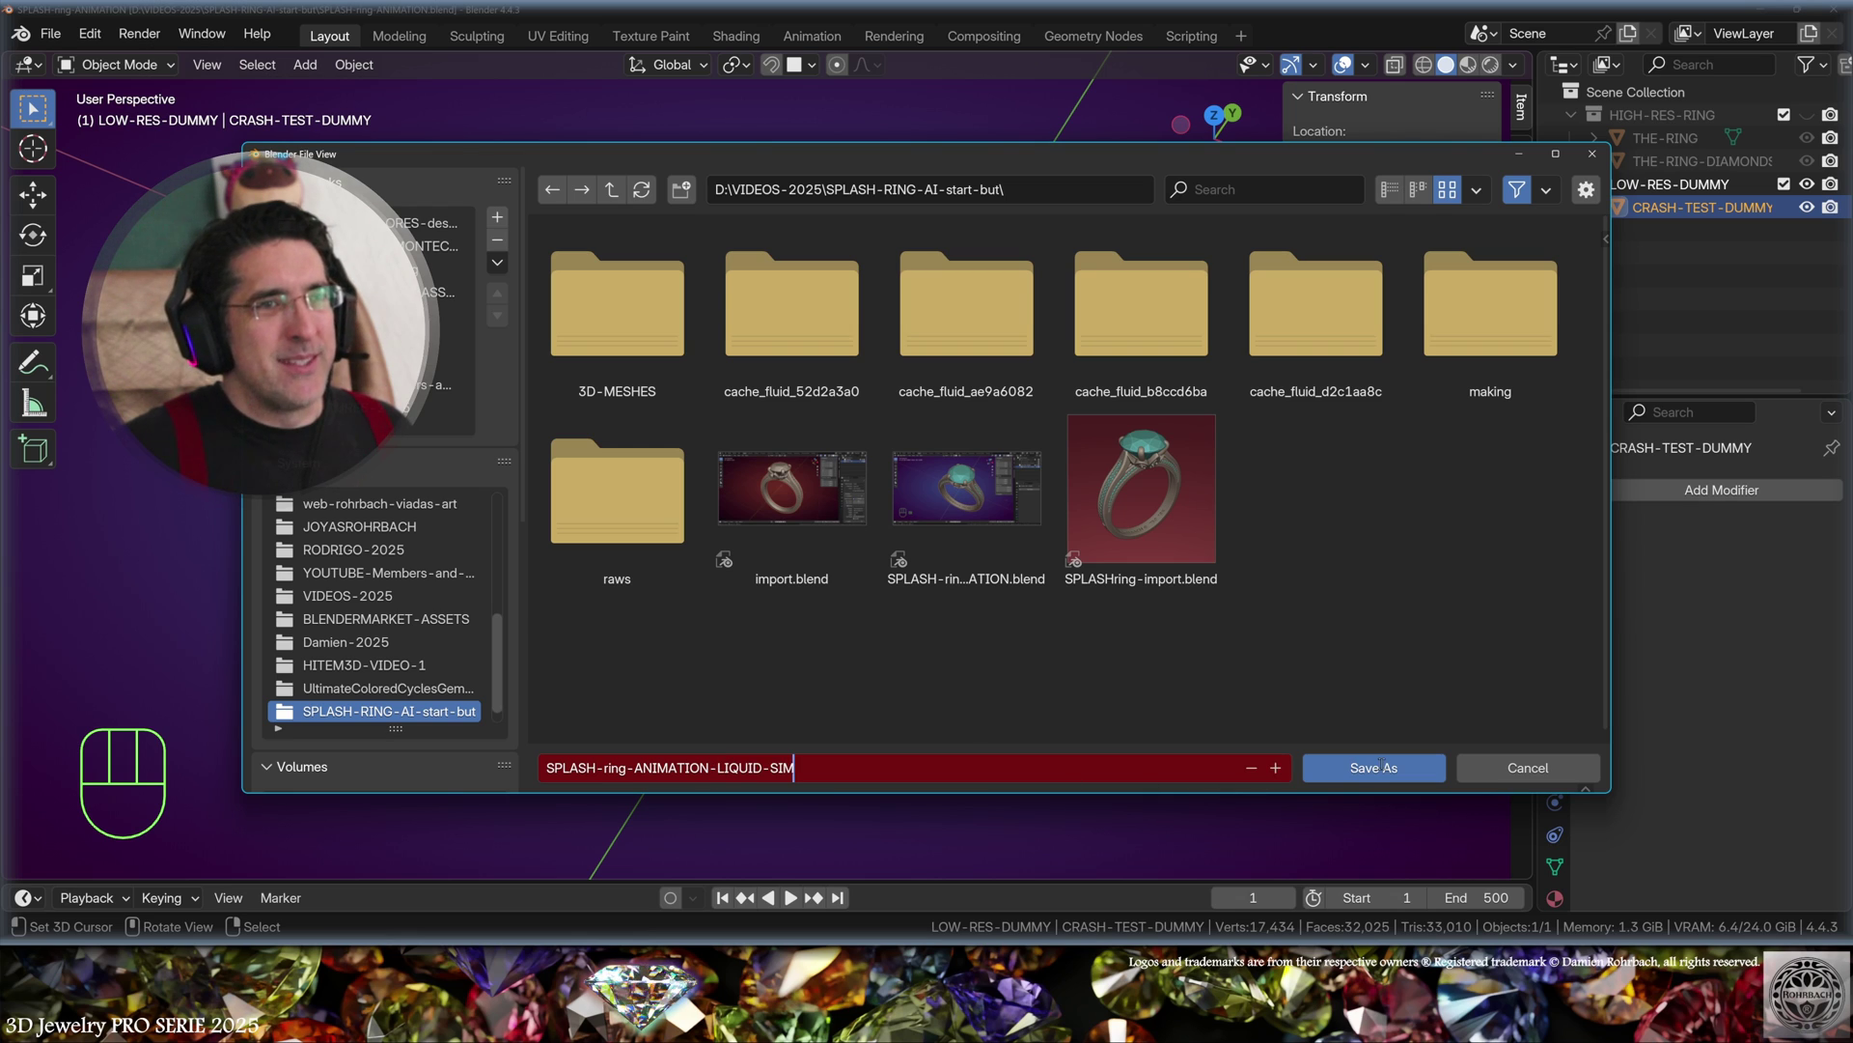
Step: Save the project as SPLASH-ring-ANIMATION-LIQUID-SIM.blend with the dummy ring included
{"action": "key", "text": "ctrl+z"}
{"action": "left_click", "coordinate": [1660, 161]}
{"action": "key", "text": "Delete"}
{"action": "key", "text": "ctrl+s"}
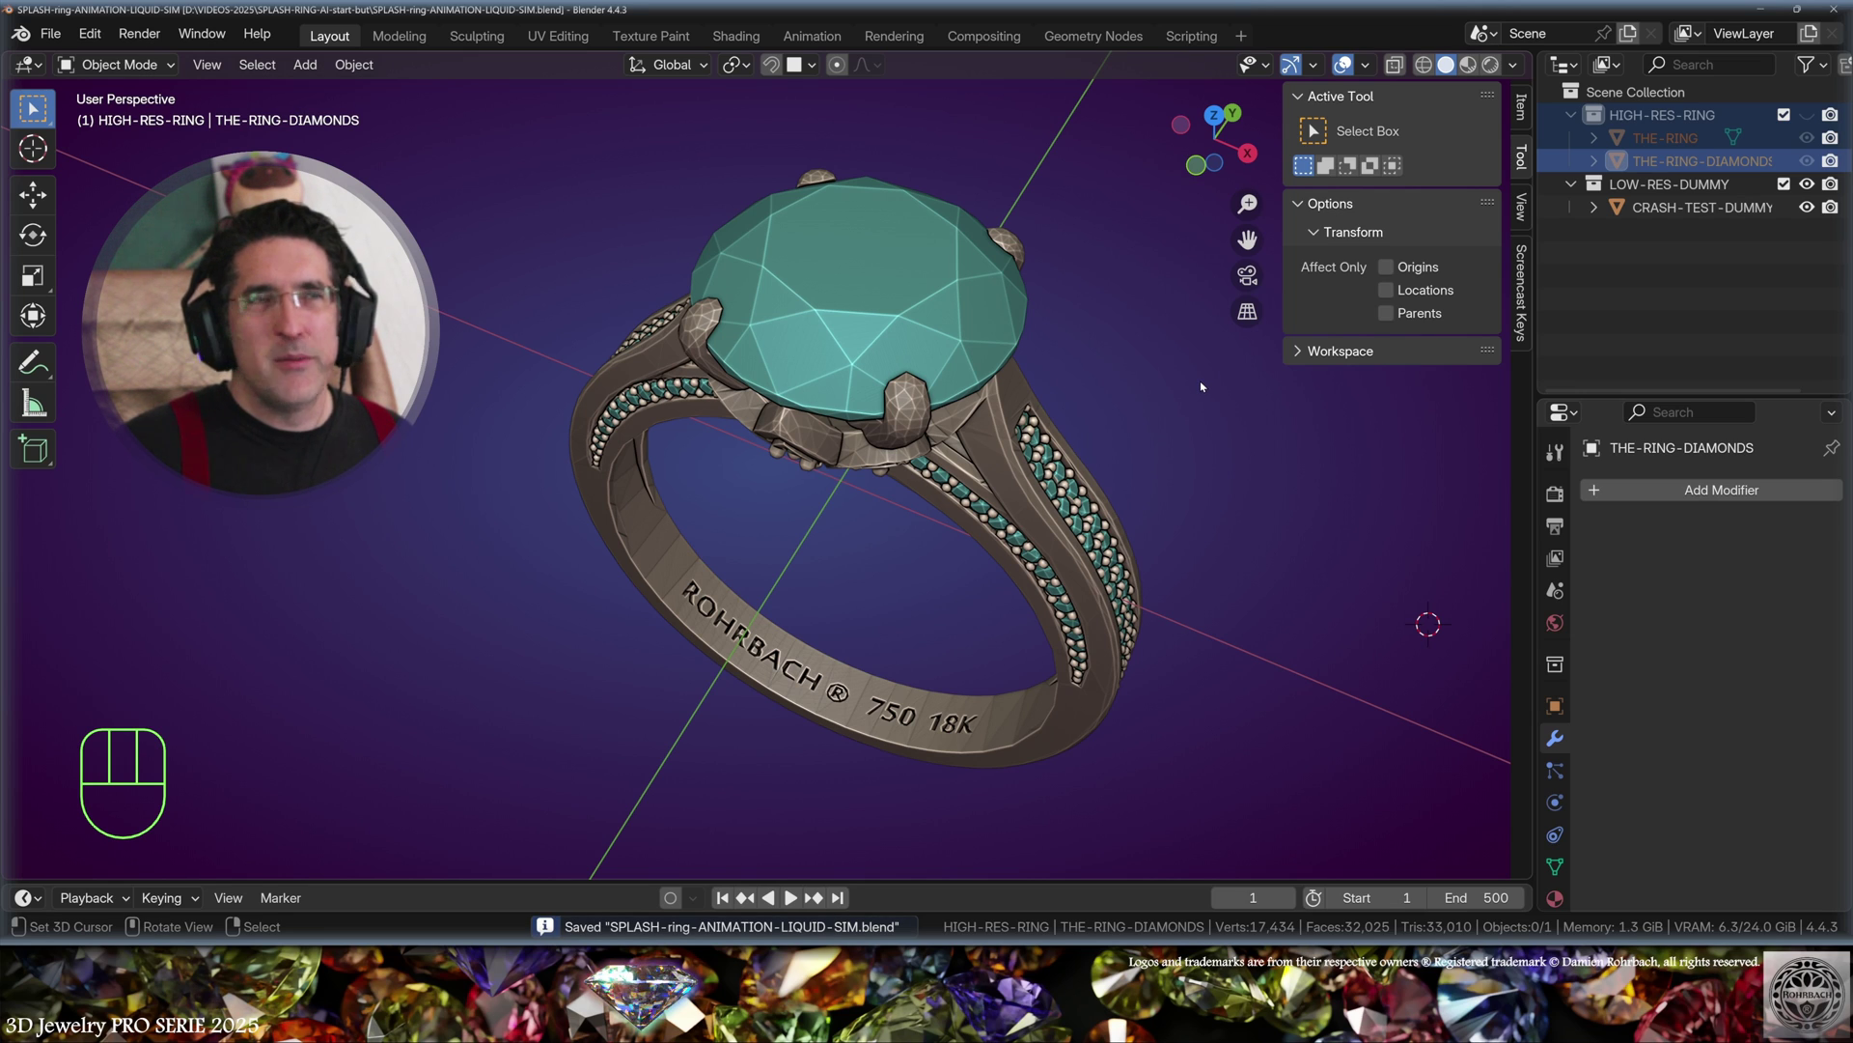
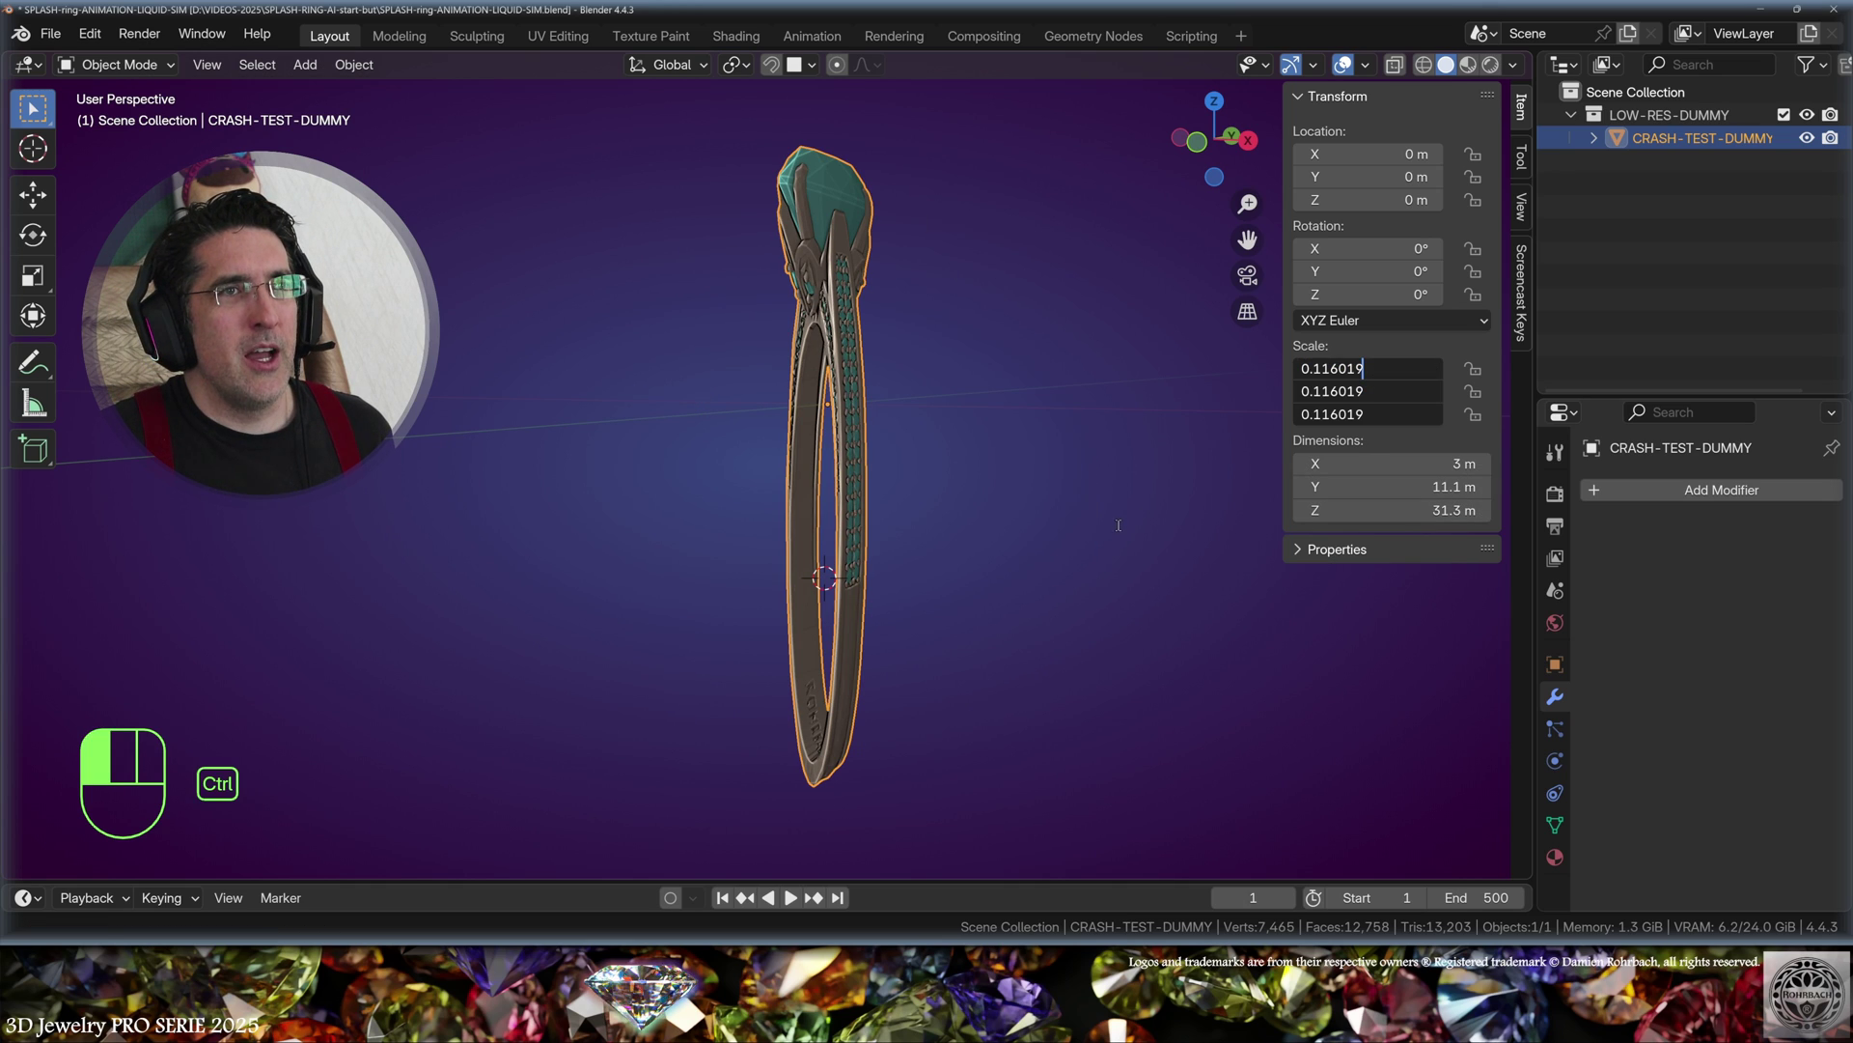
Step: Apply the dummy ring's 0.116 scale so it measures about 3 m wide
{"action": "key", "text": "ctrl+a"}
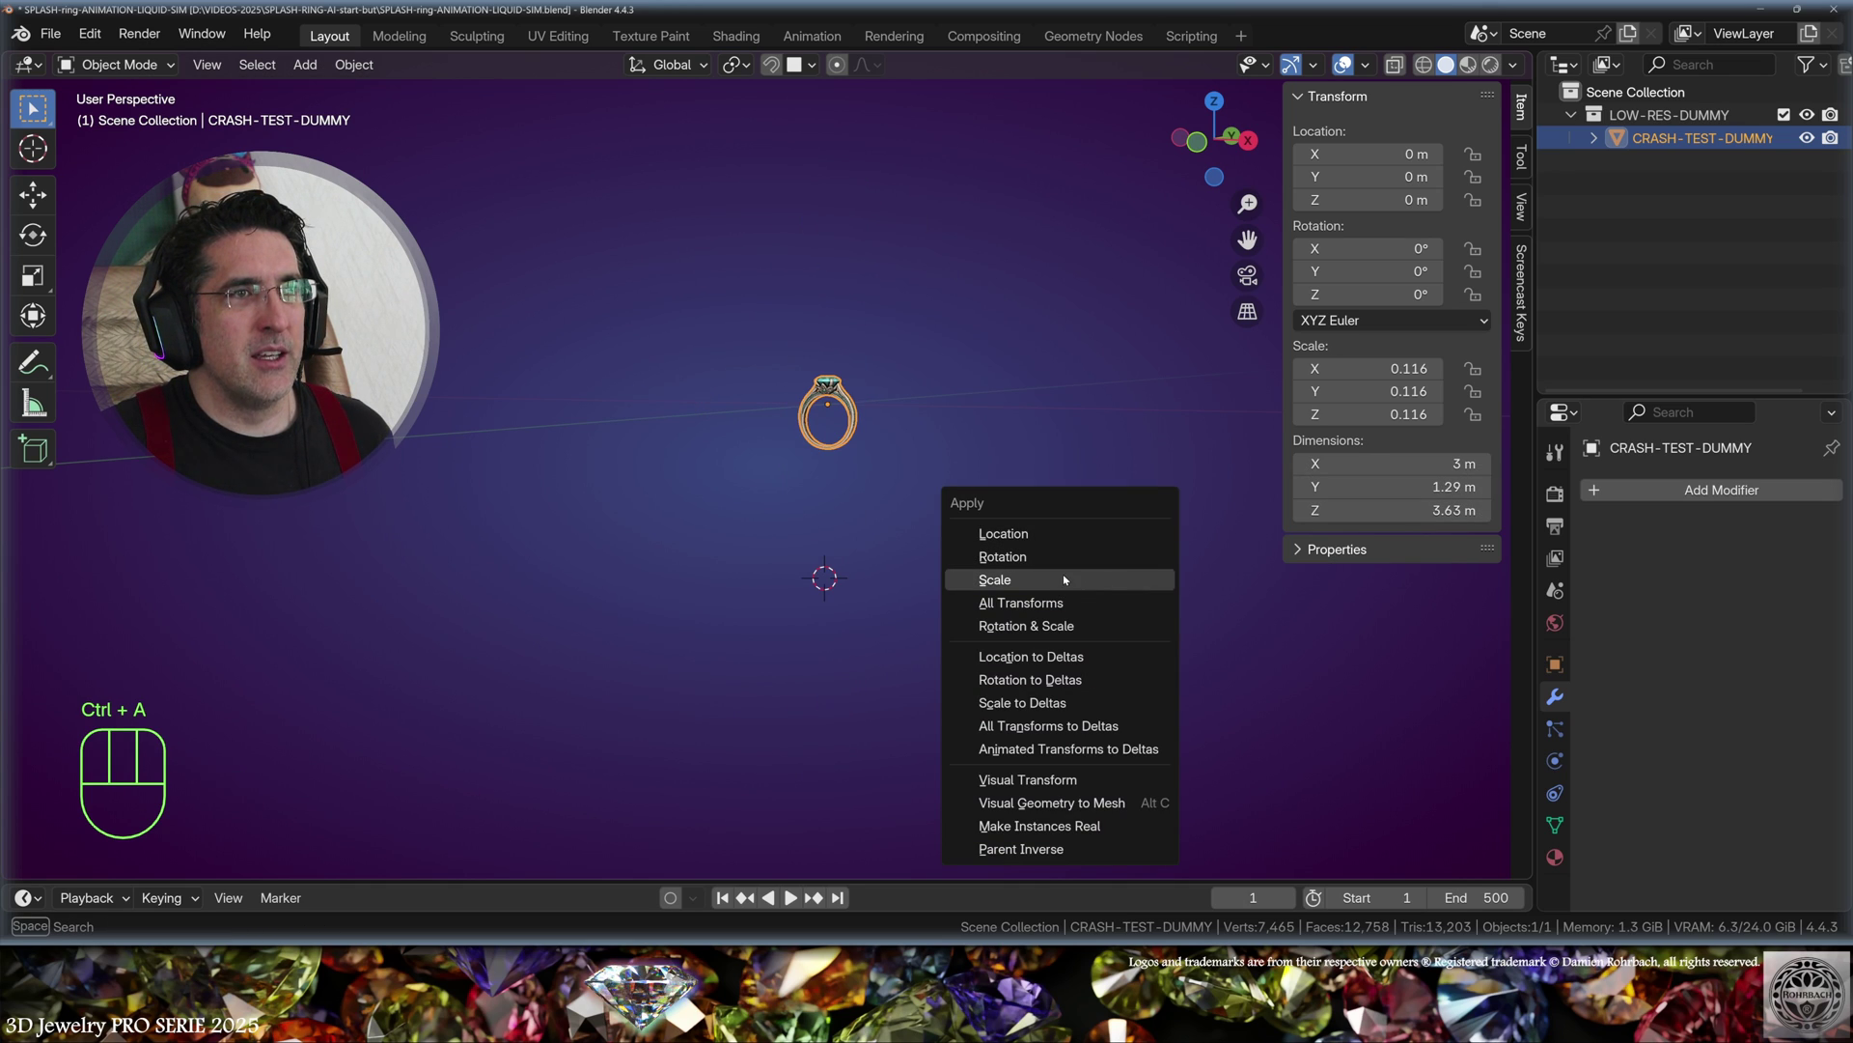
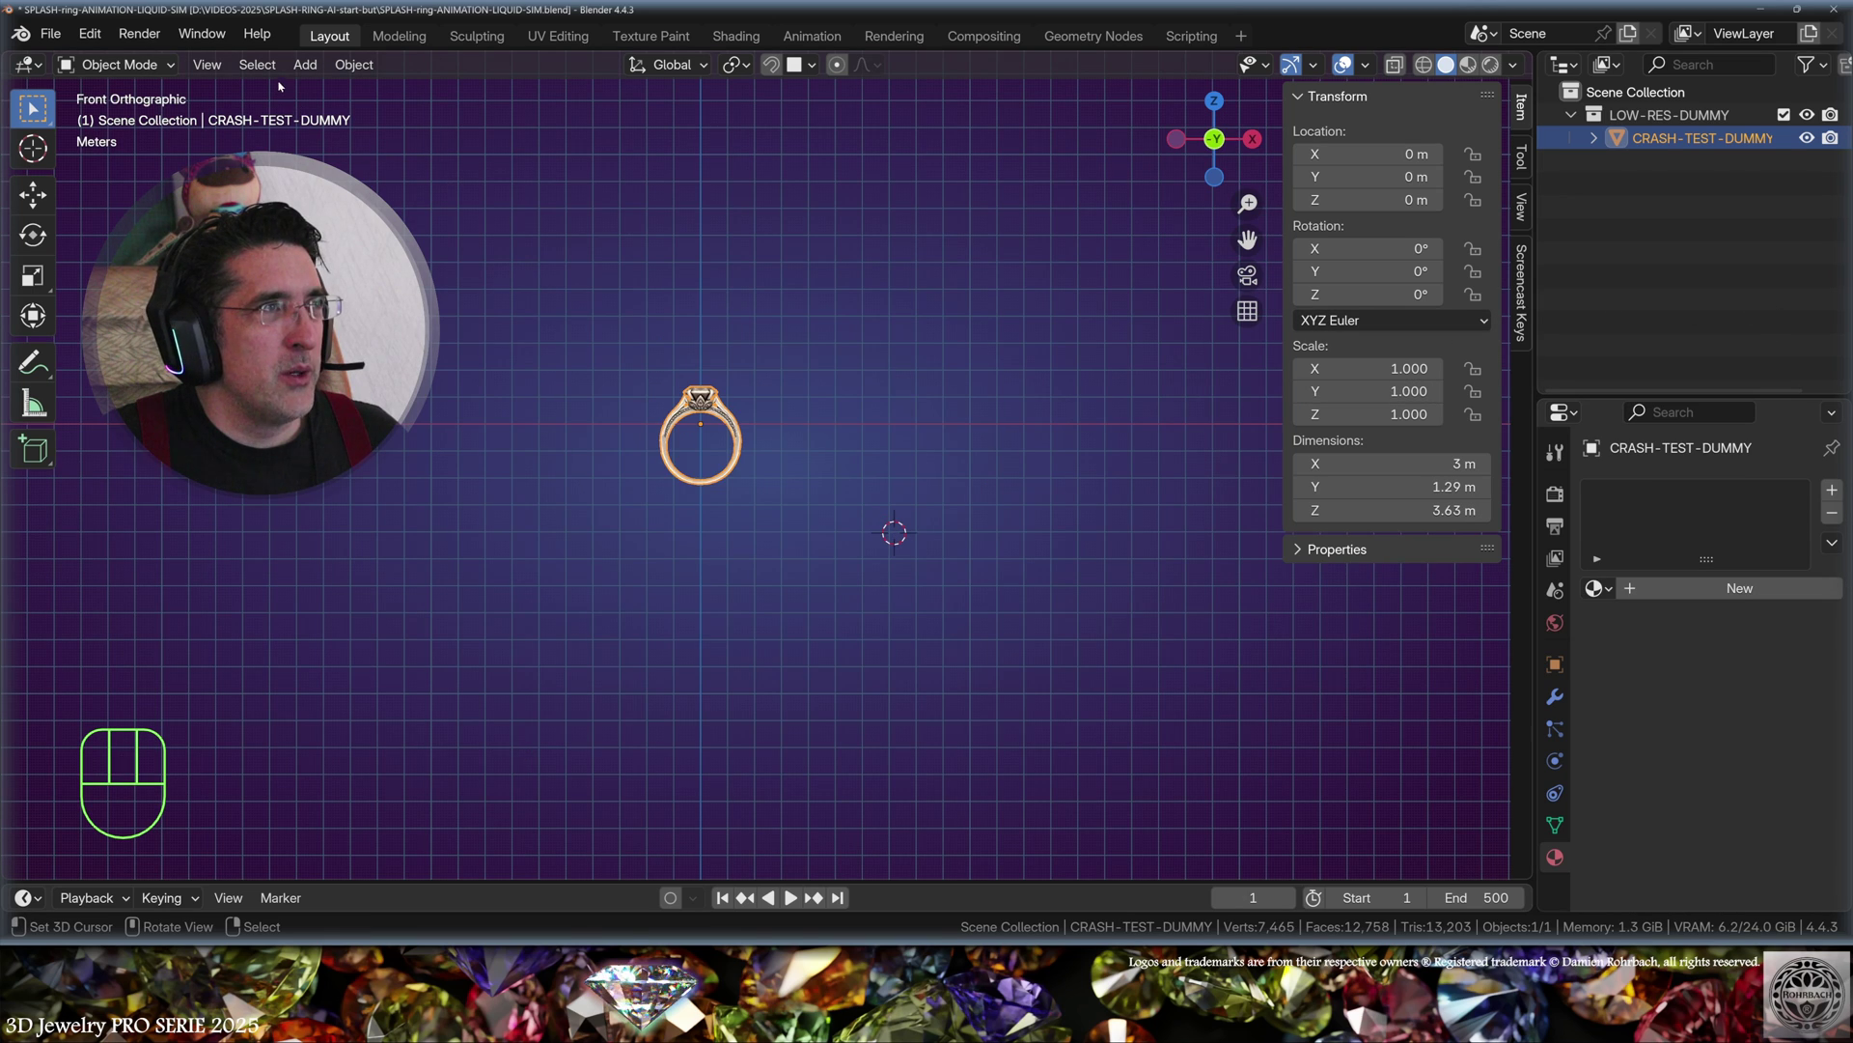
Step: Add a UV sphere beside the ring and make it a Quick Liquid source in a new domain
{"action": "left_click_drag", "start_coordinate": [294, 76], "coordinate": [550, 153]}
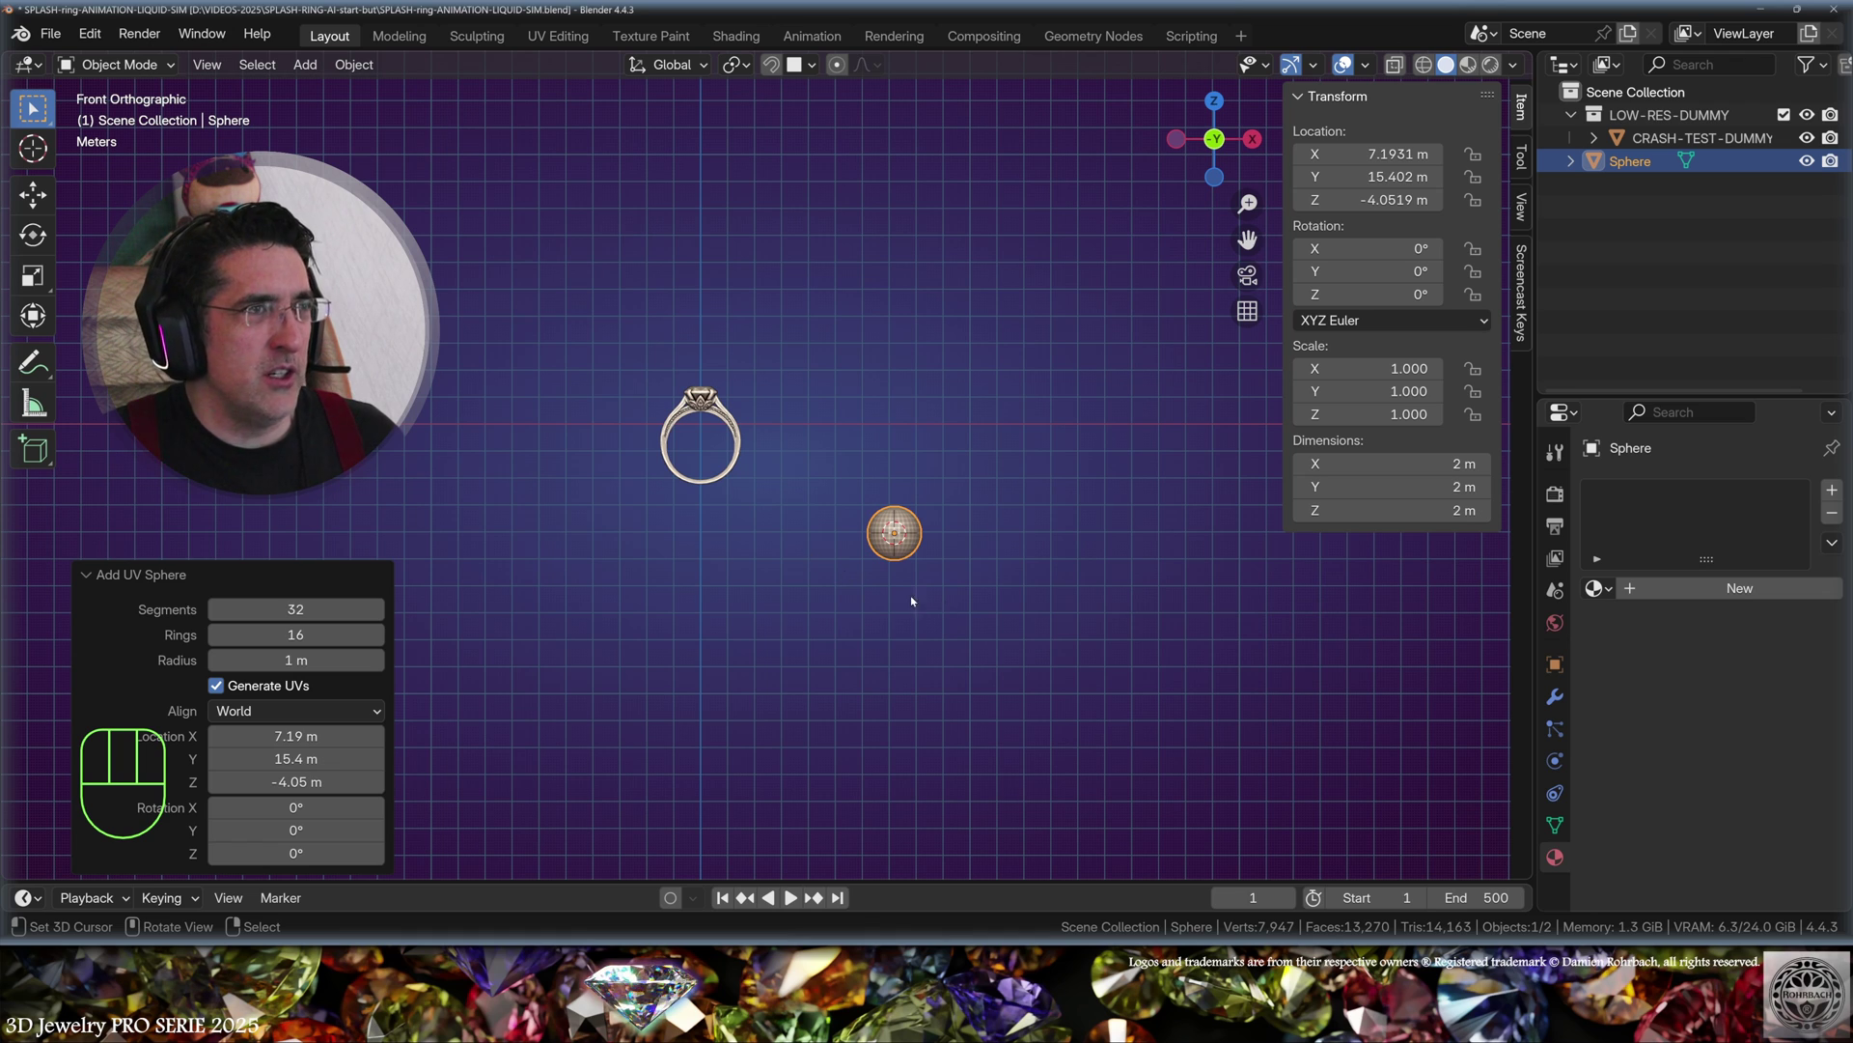
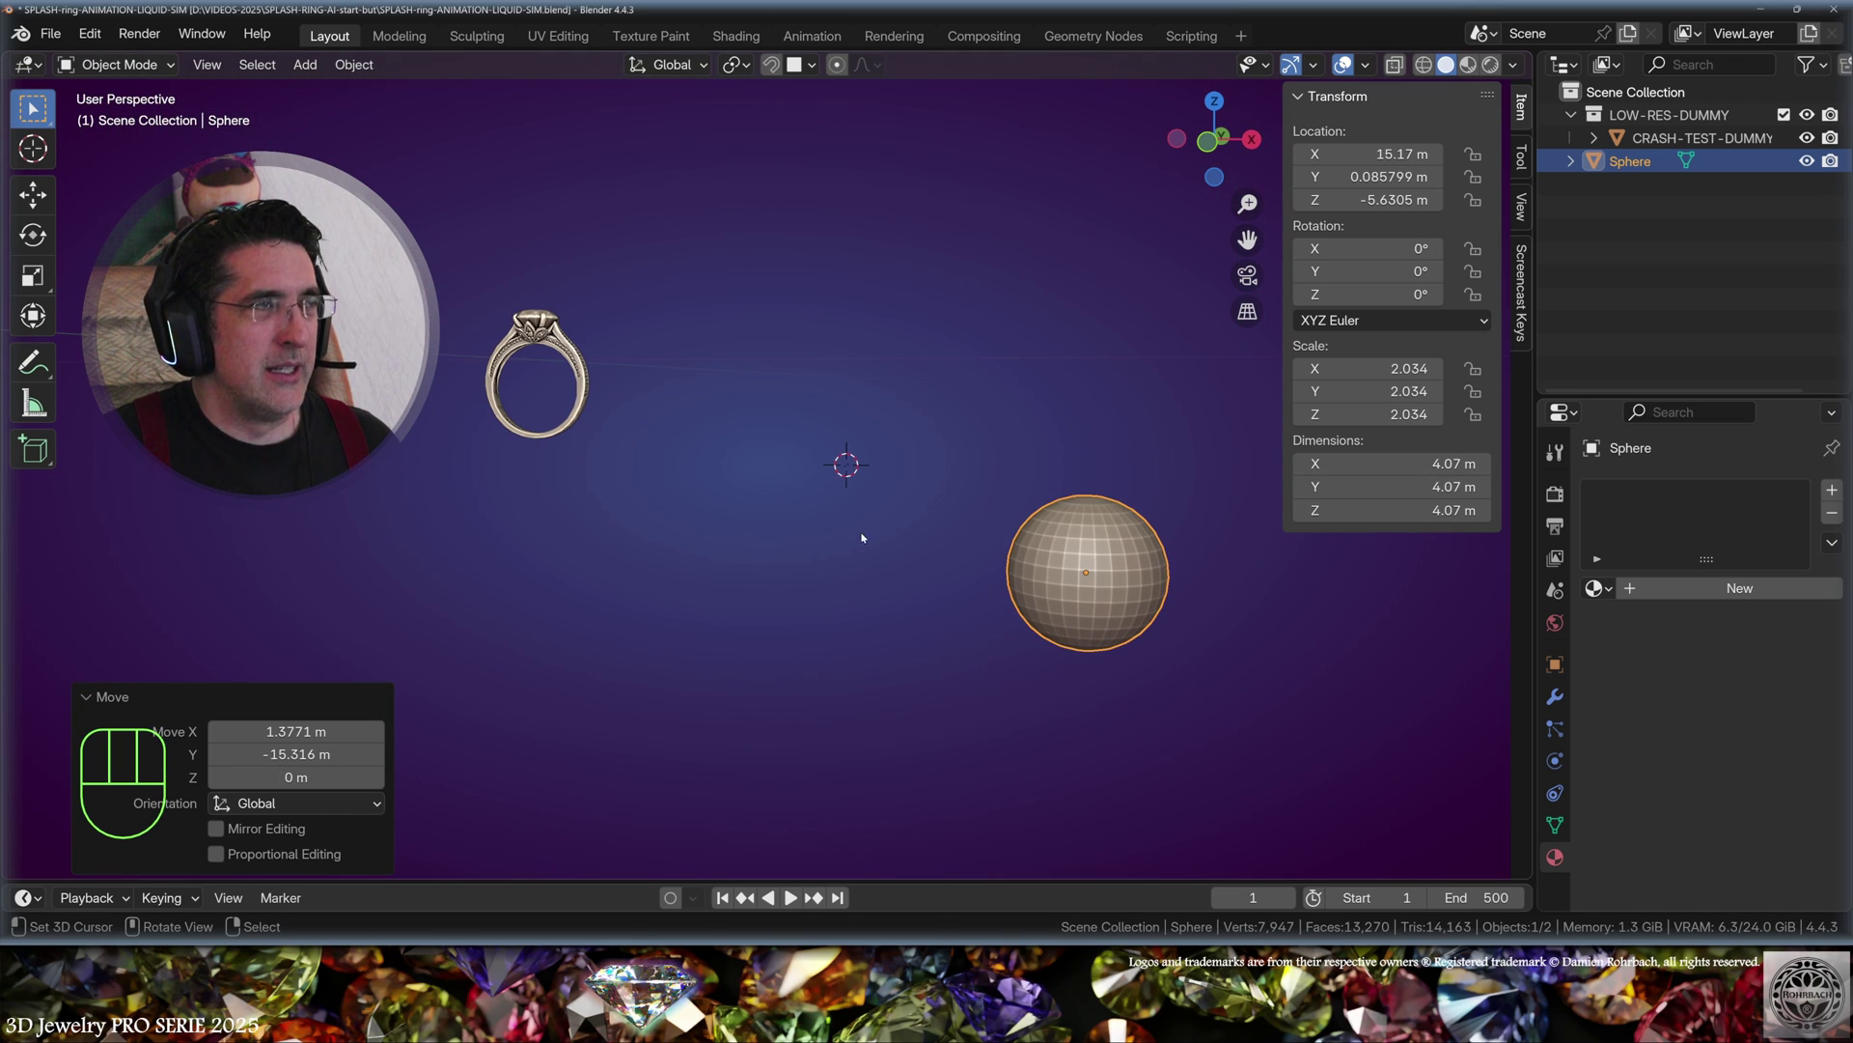
{"action": "left_click_drag", "start_coordinate": [377, 64], "coordinate": [815, 624]}
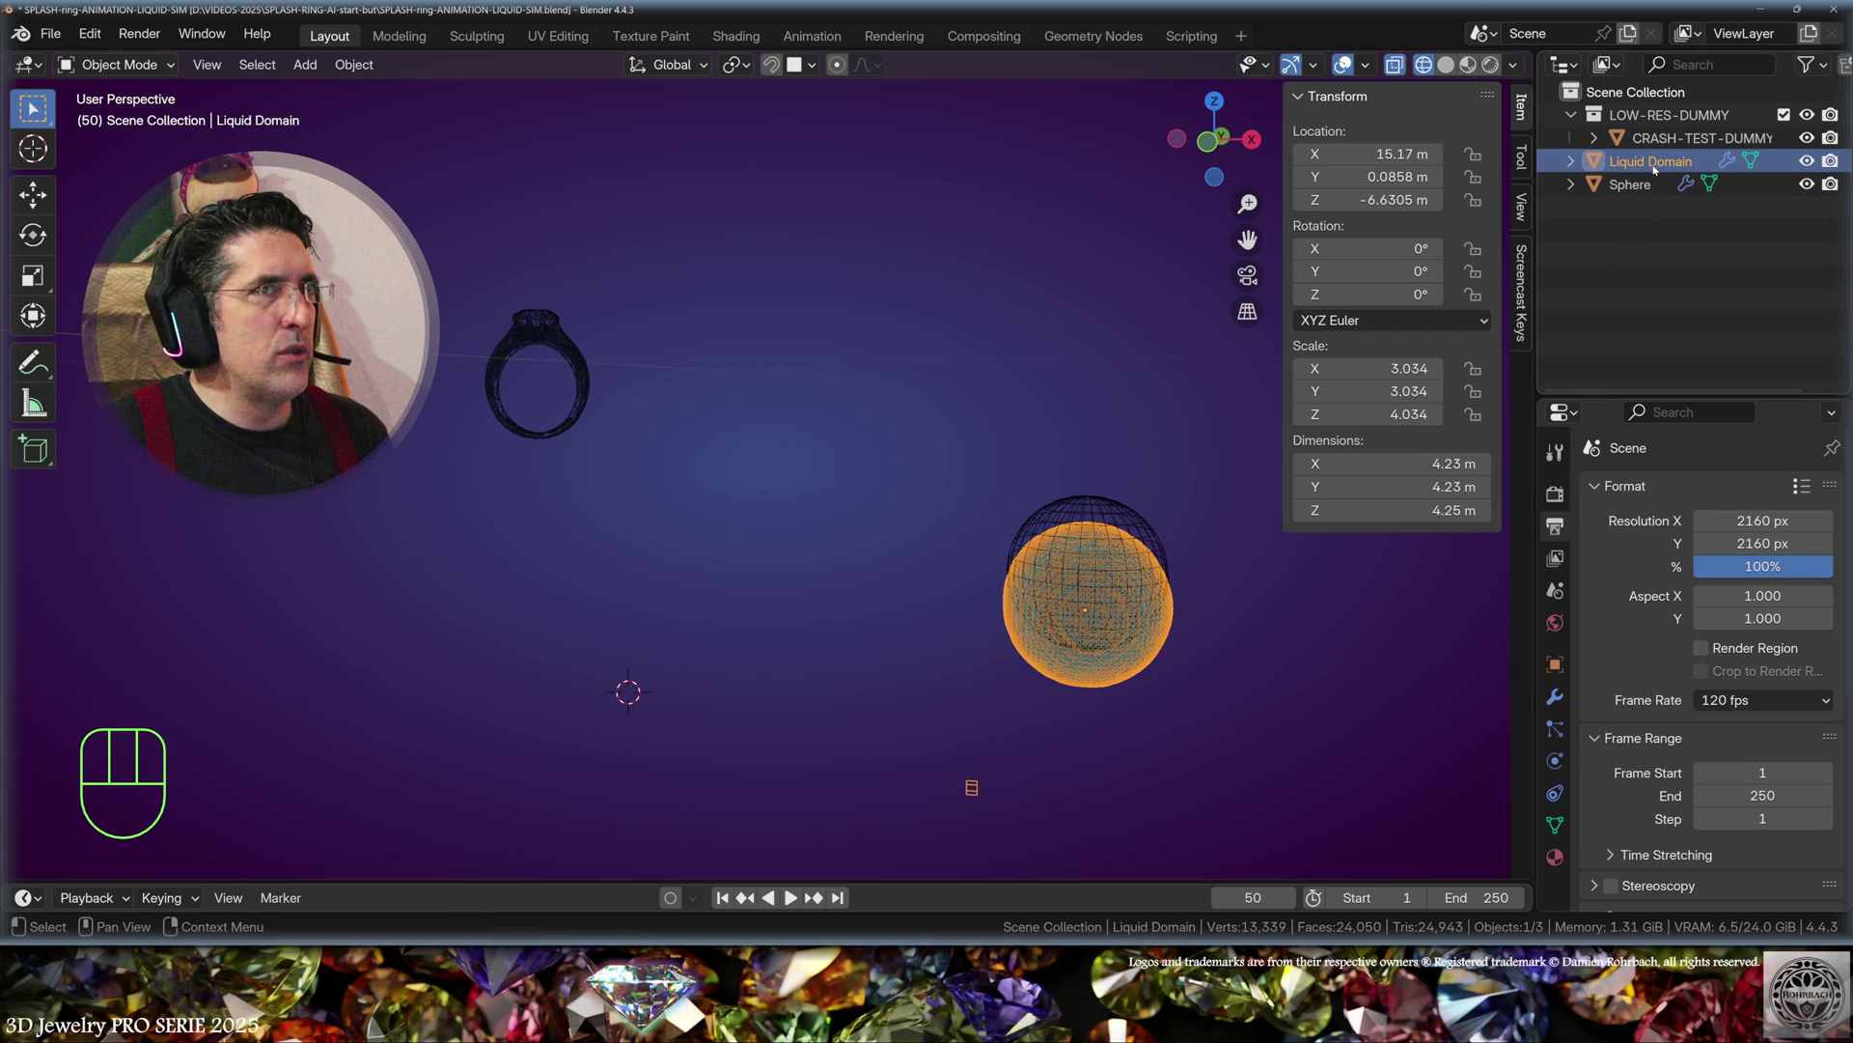
Step: Resize the Liquid Domain along X into a wide box of roughly 4.1 × 4.6 × 4.3 m
{"action": "key", "text": "Escape"}
{"action": "key", "text": "s"}
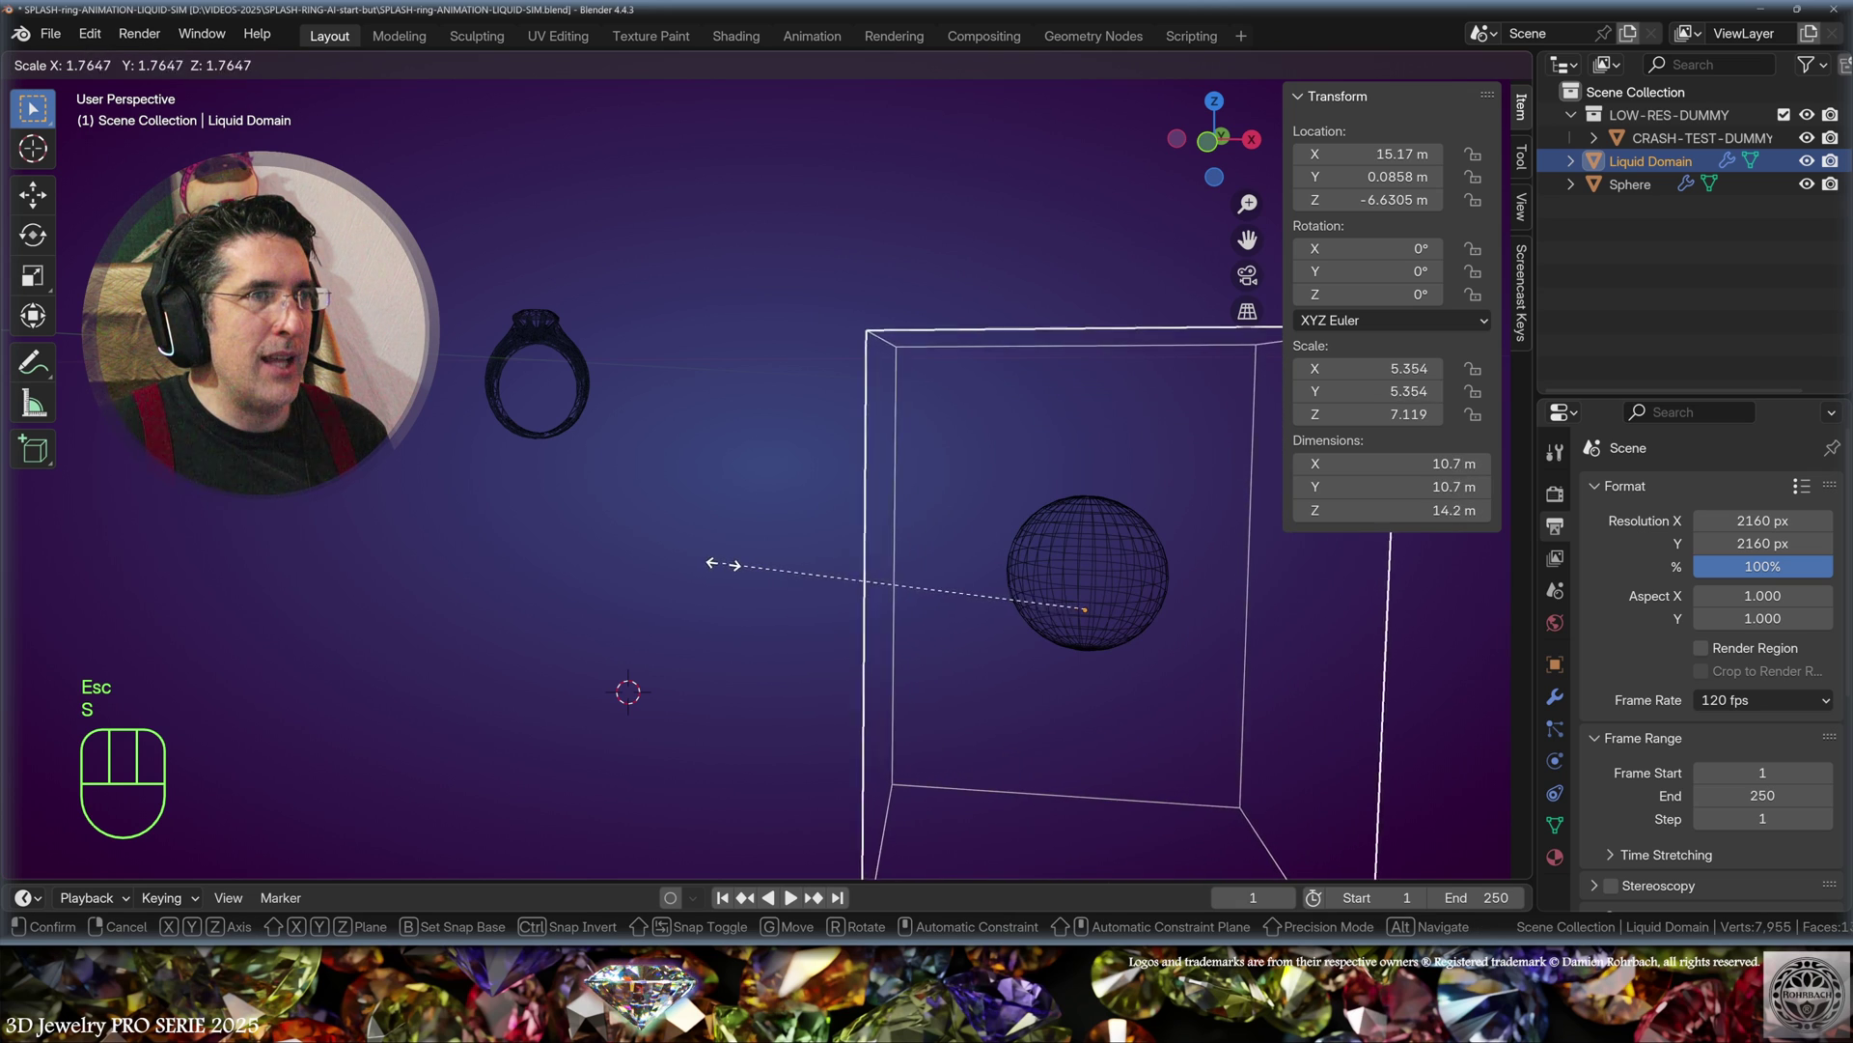
{"action": "key", "text": "x"}
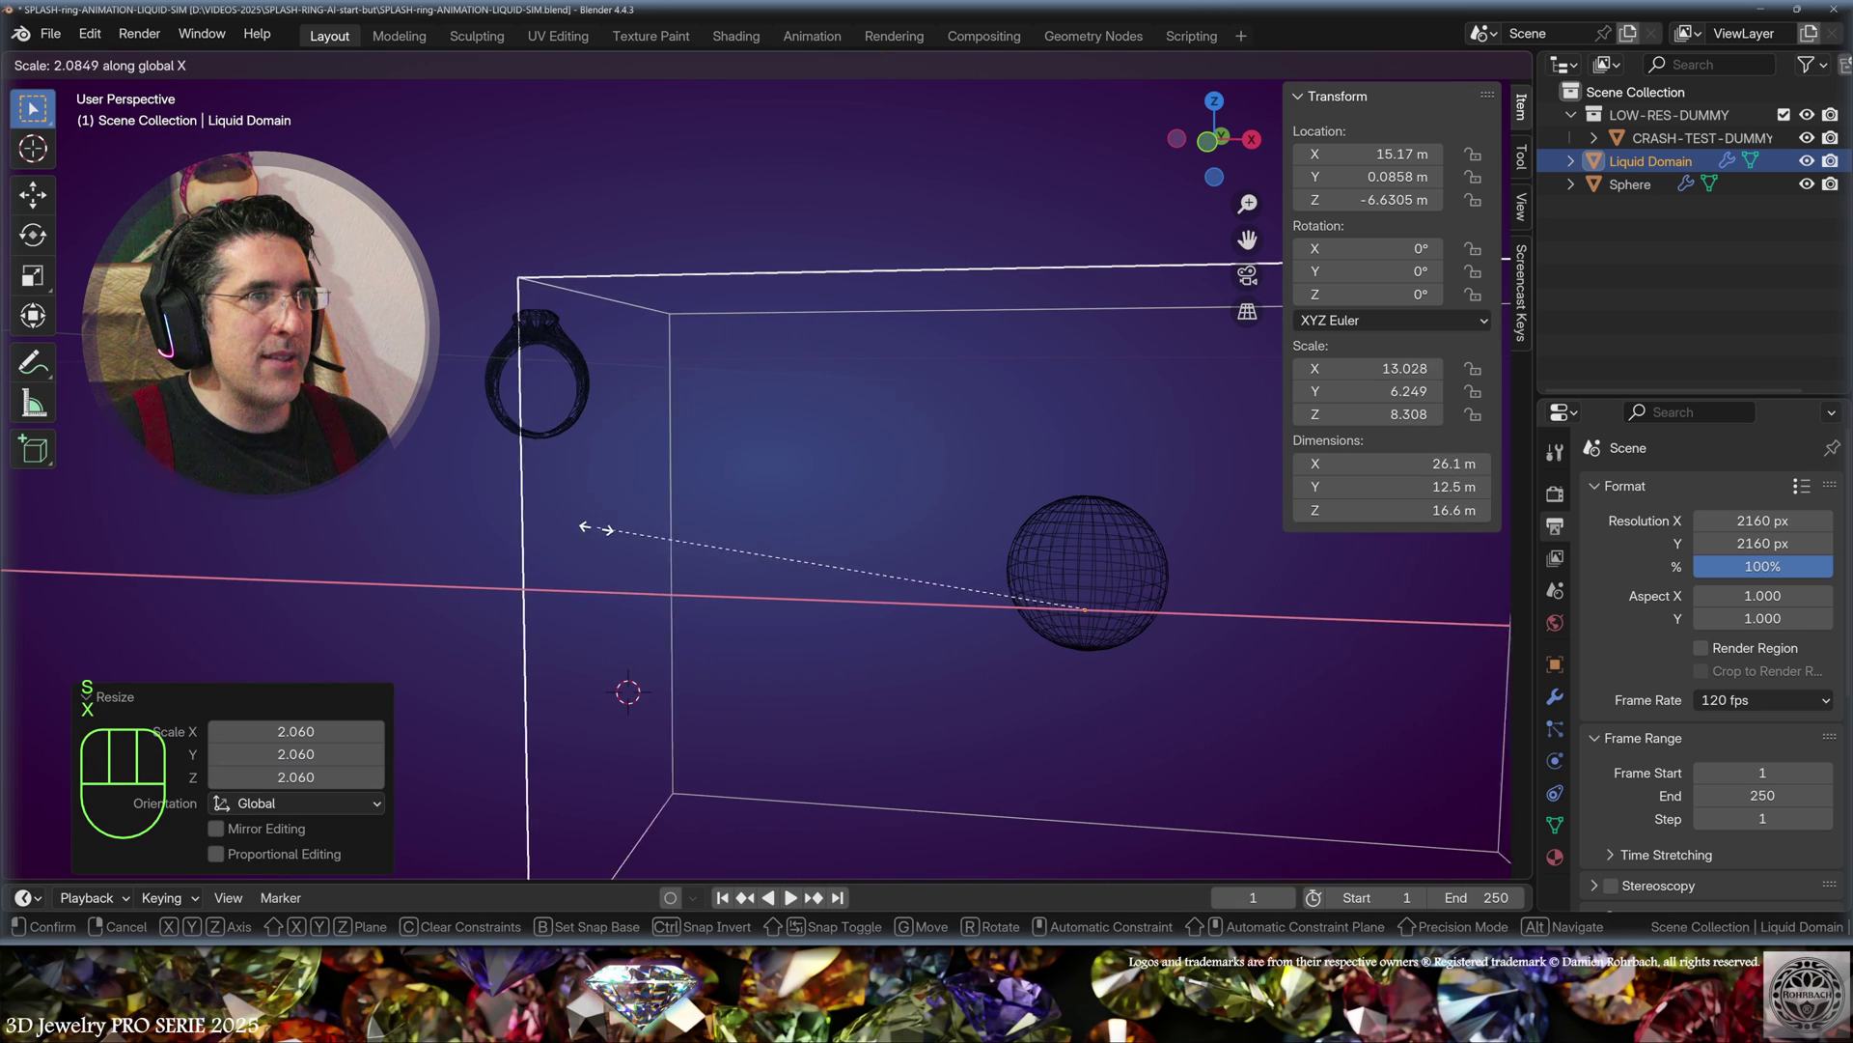
{"action": "left_click", "coordinate": [308, 513]}
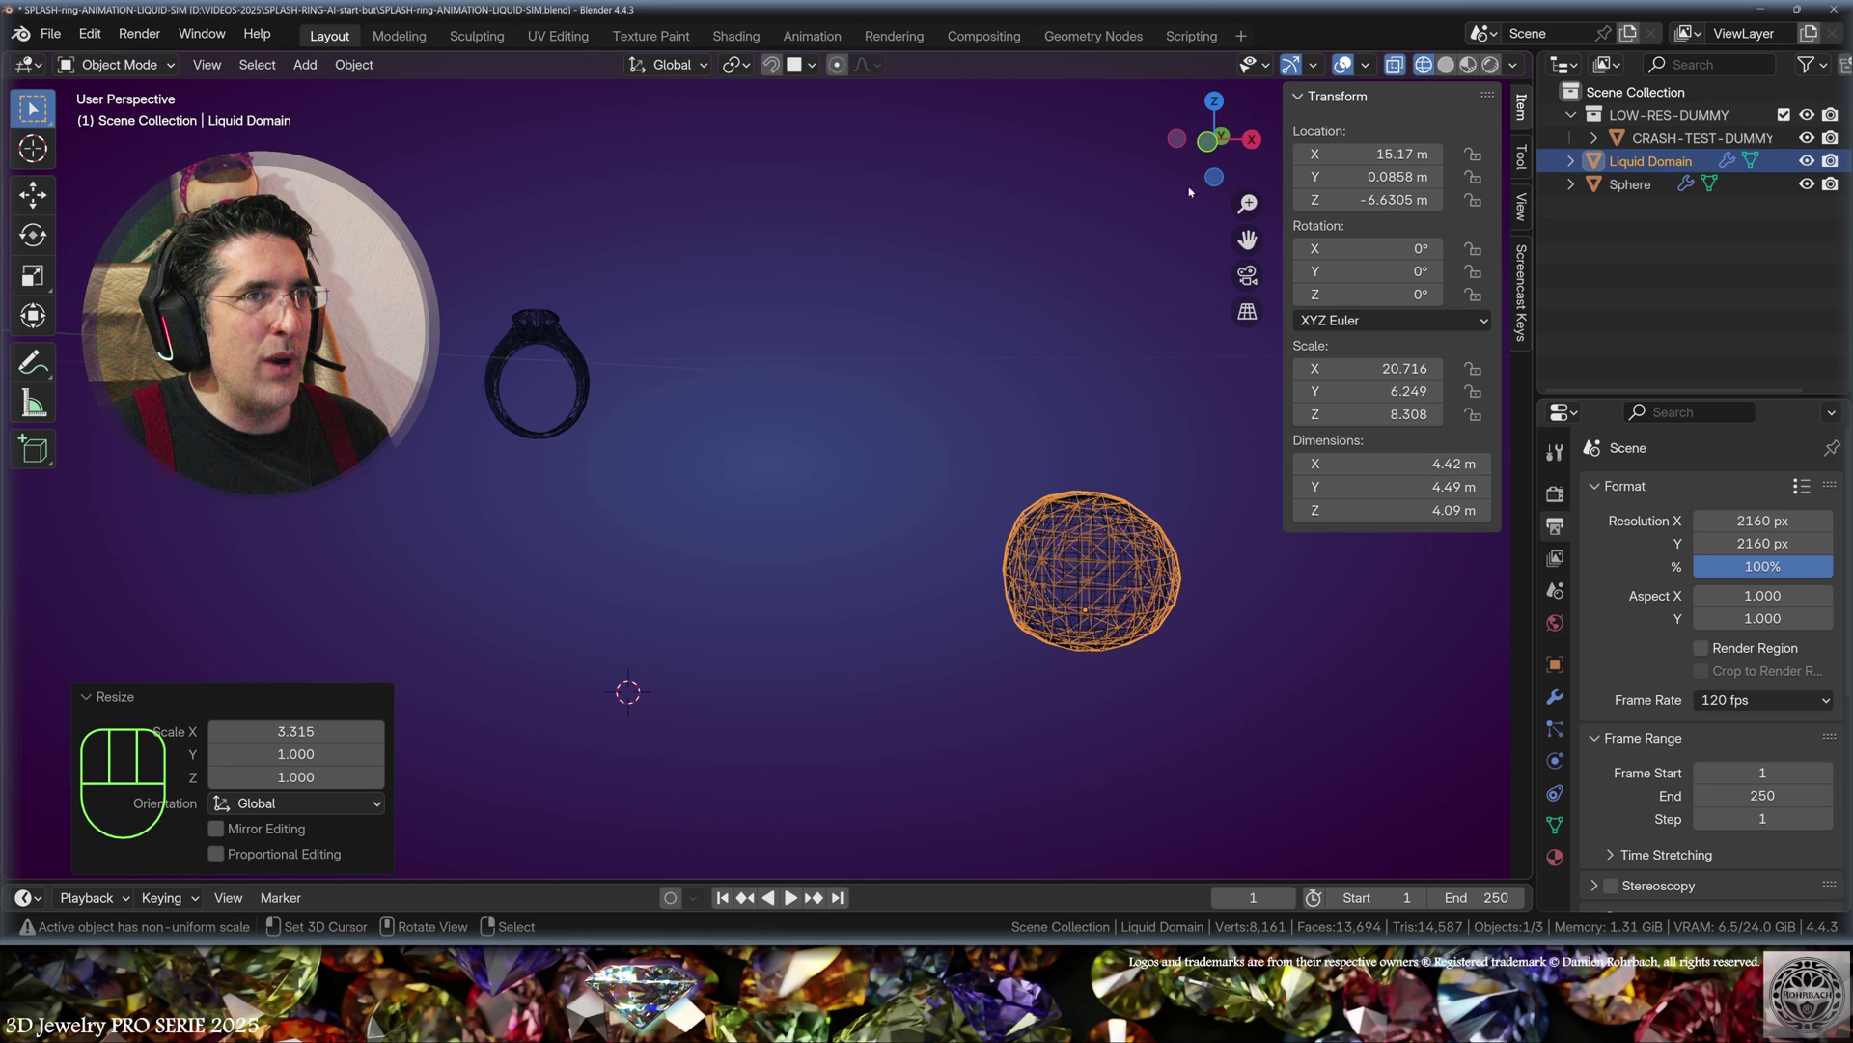
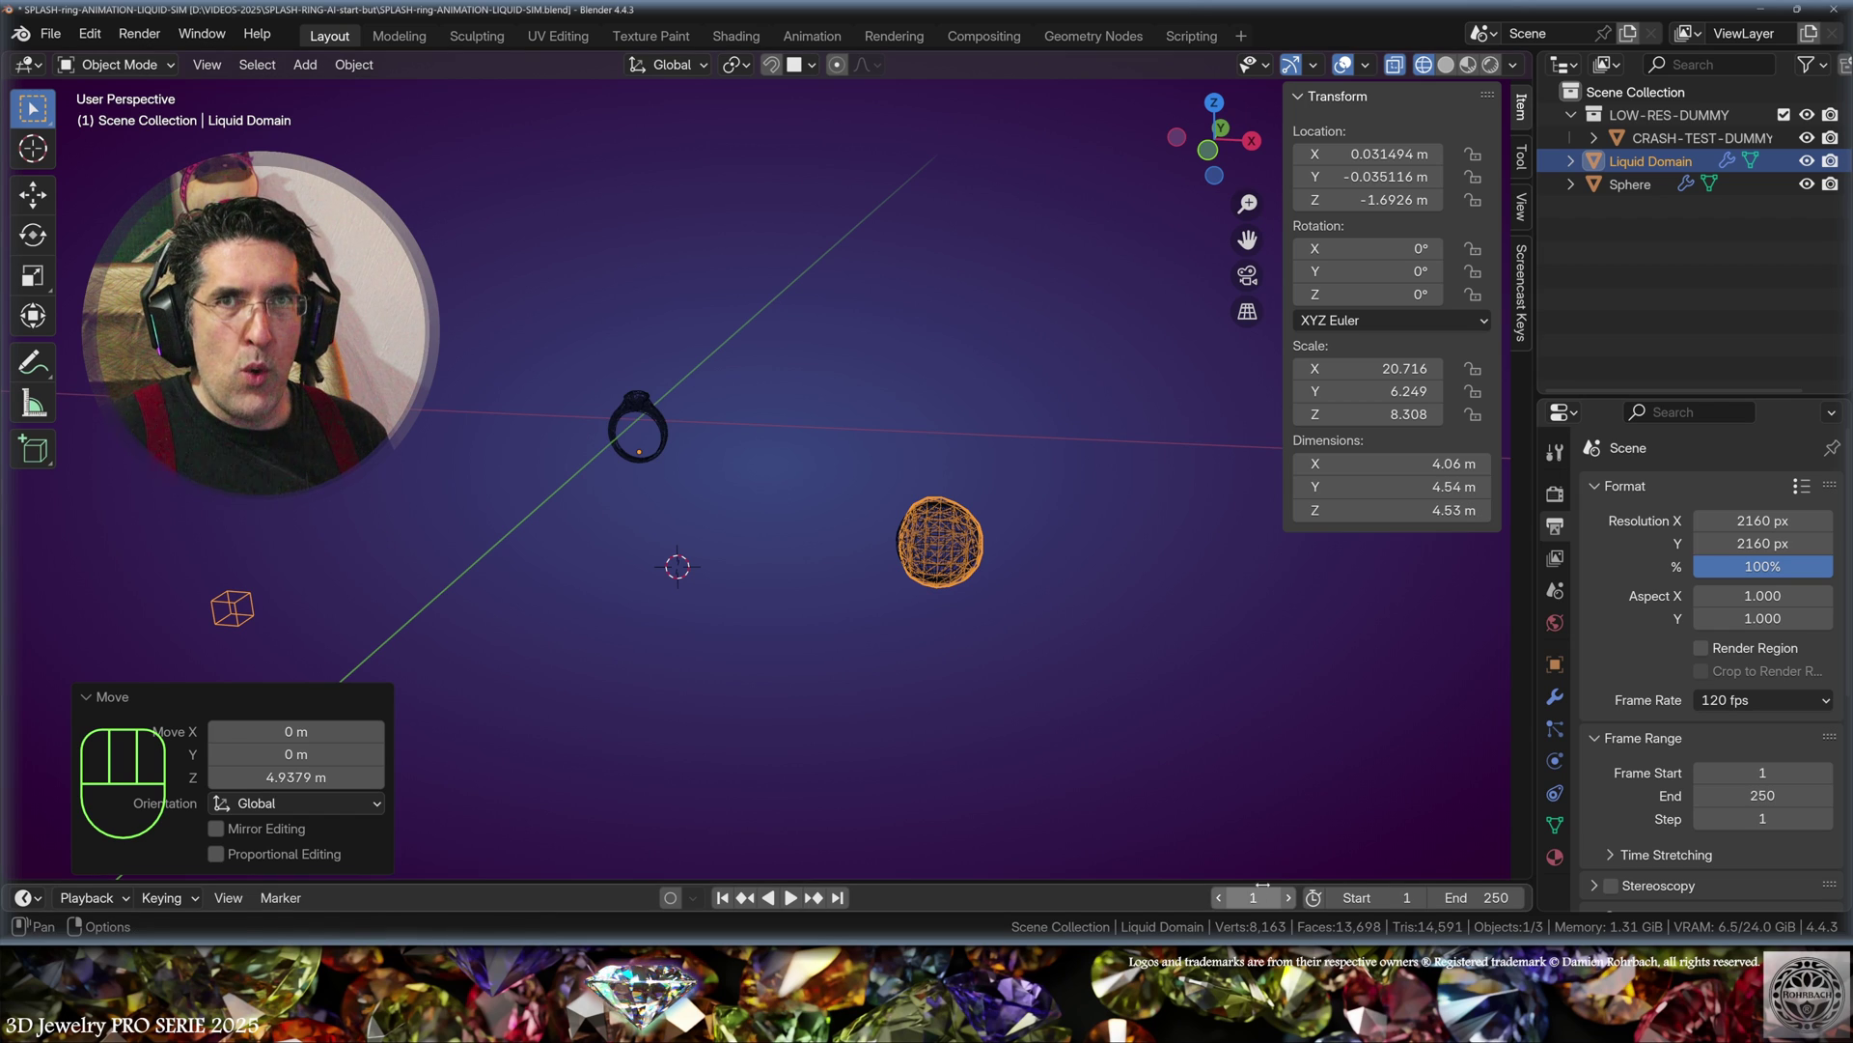
Step: Preview the liquid falling and splashing, then select the Sphere liquid source
{"action": "key", "text": "space"}
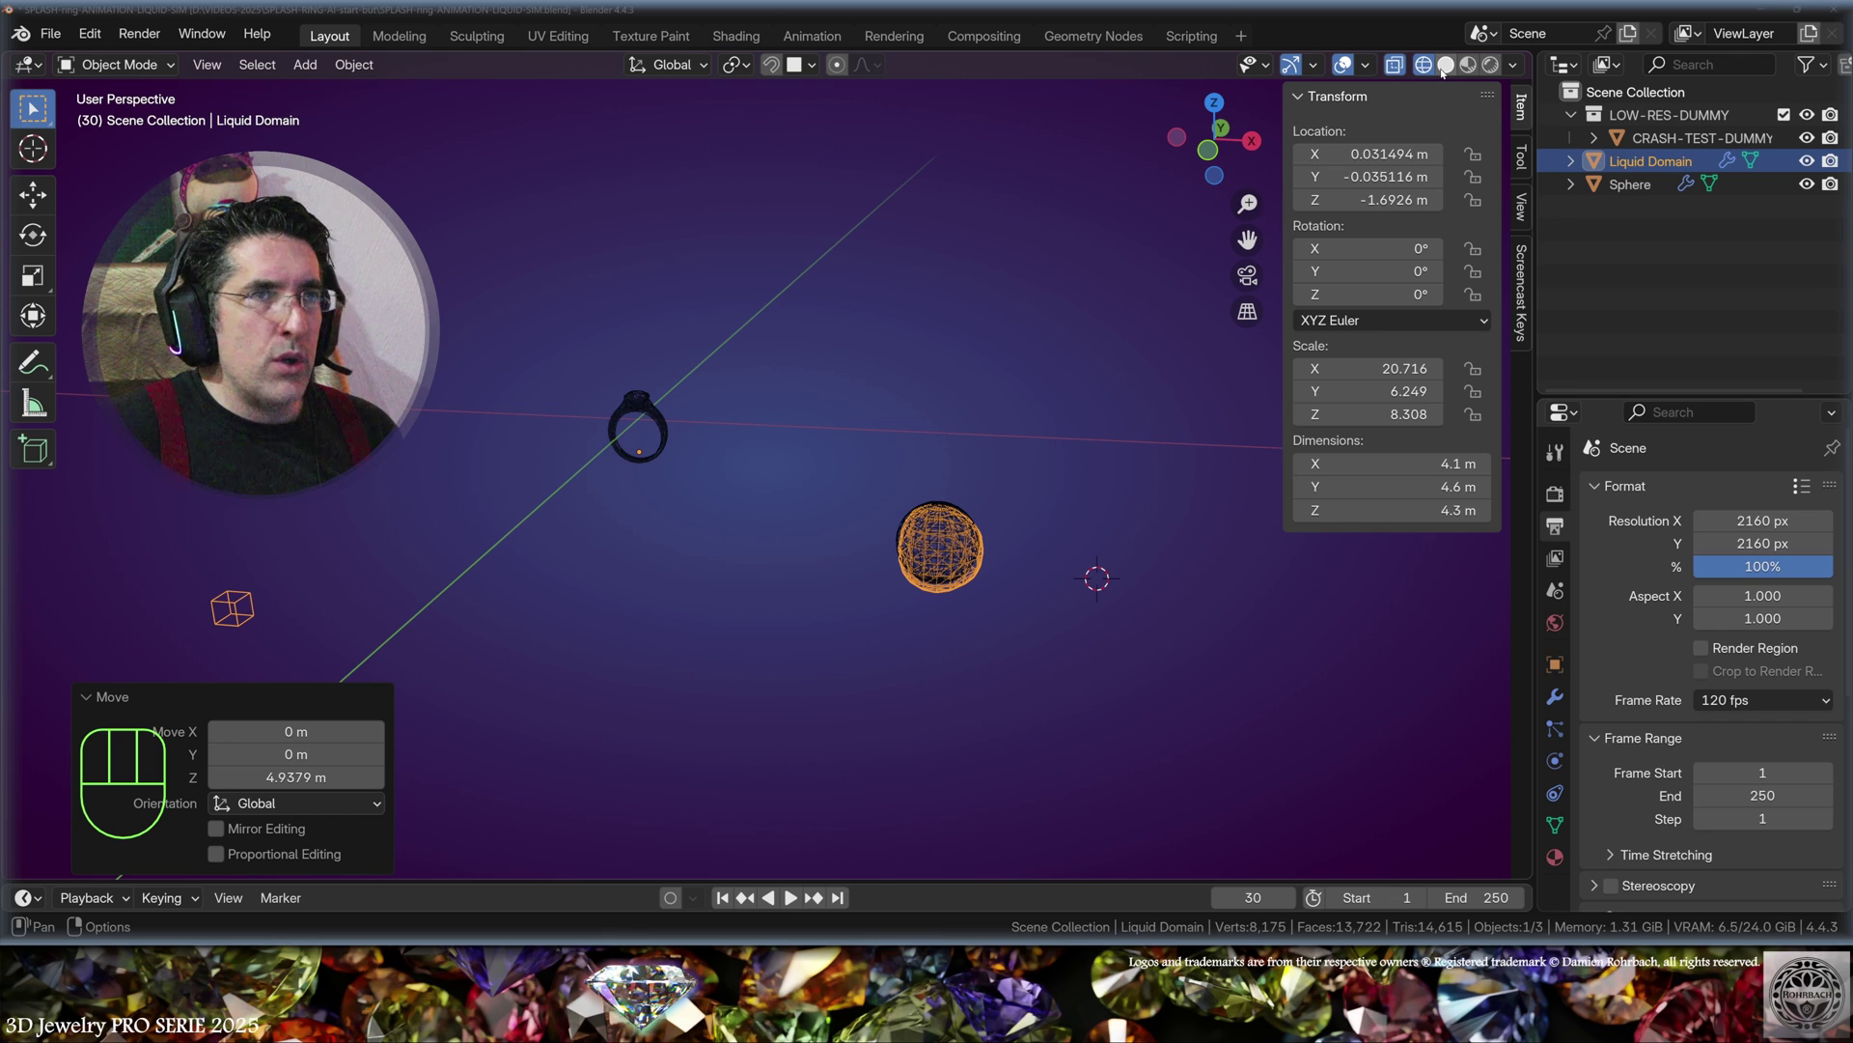
{"action": "left_click", "coordinate": [1443, 70]}
{"action": "middle_click", "coordinate": [1611, 794]}
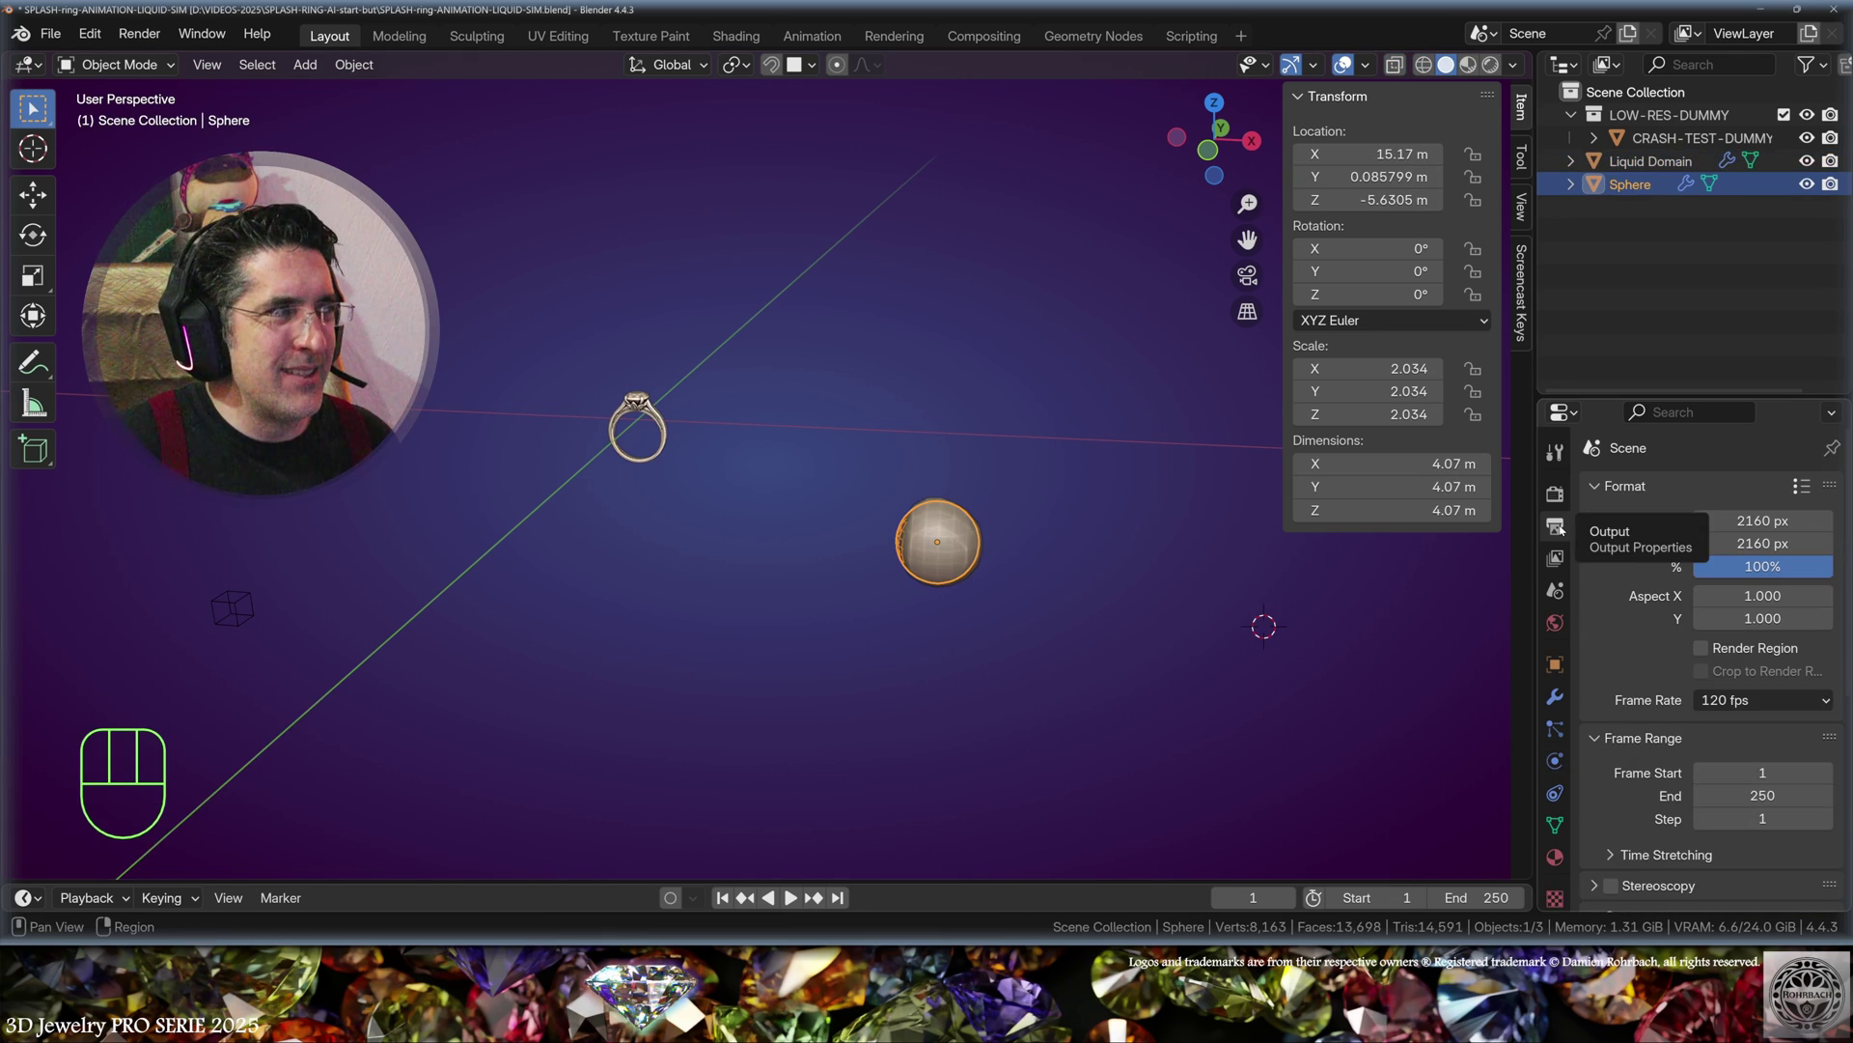
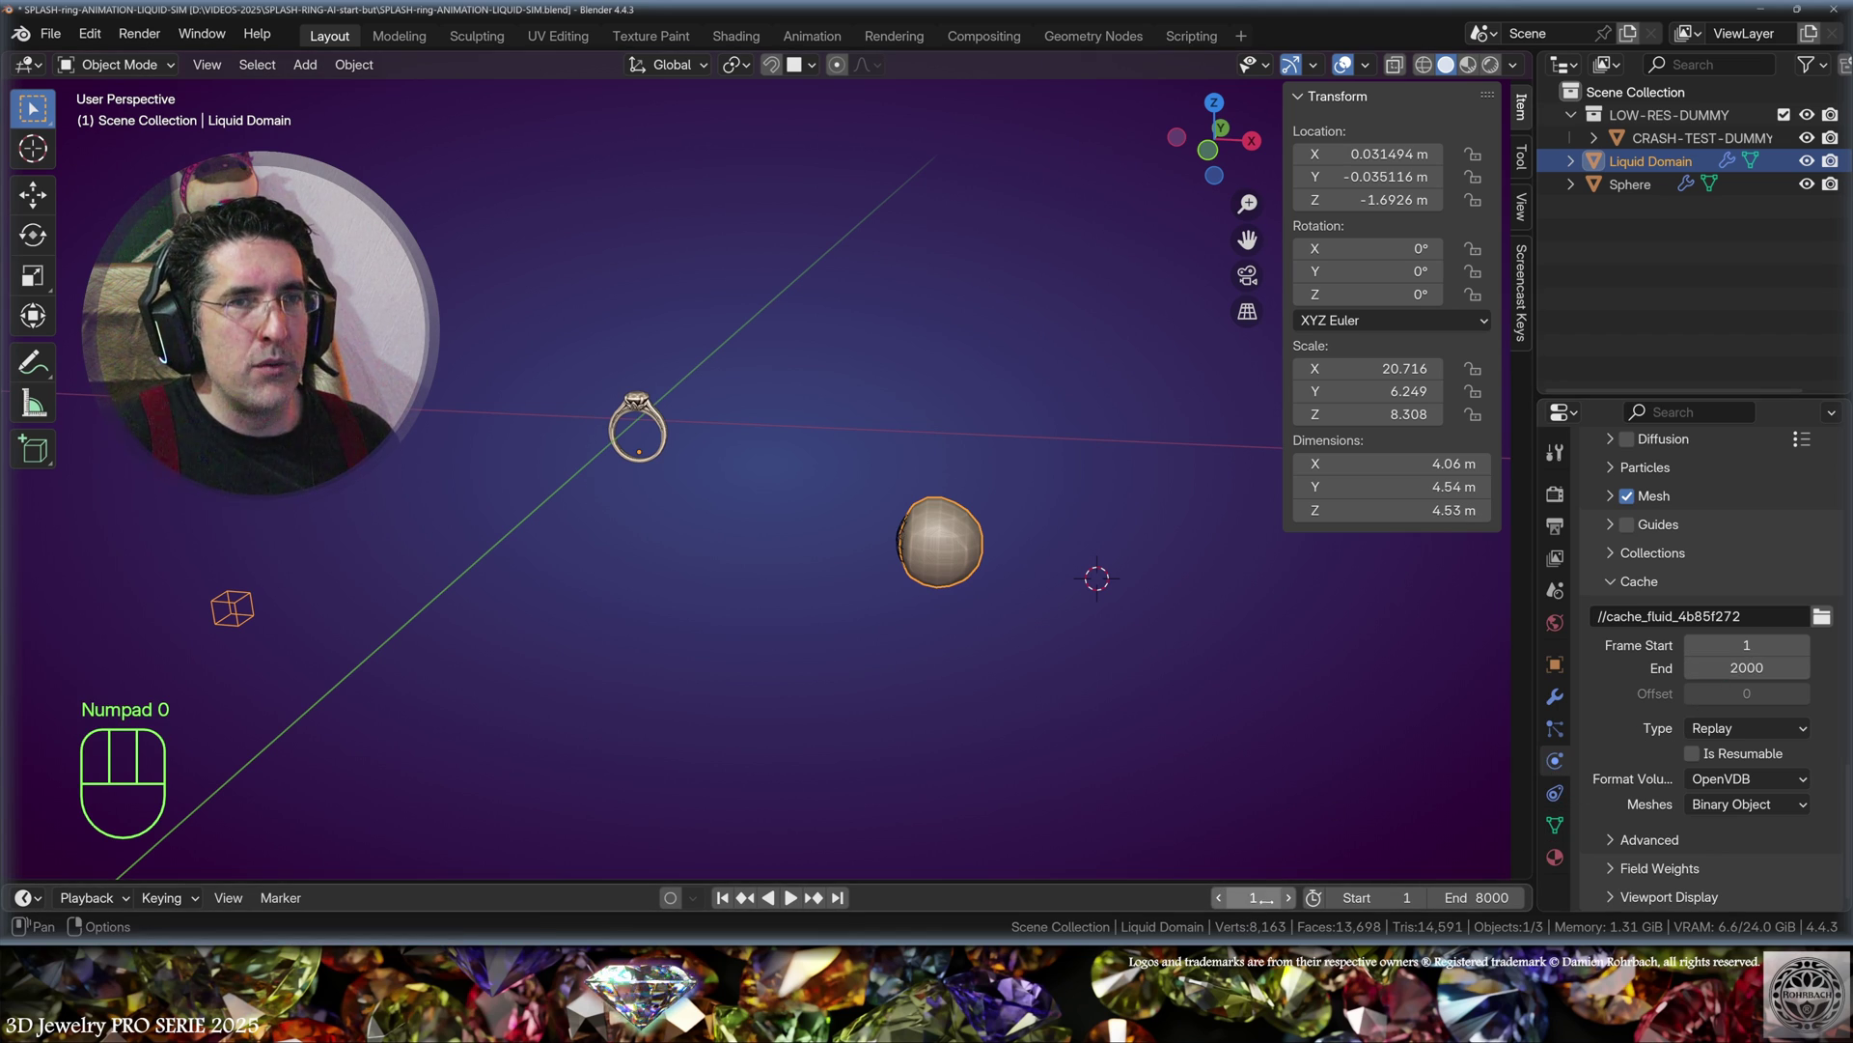
Step: Run the splash simulation with the cache ending at frame 2000 and select the Sphere source
{"action": "key", "text": "space"}
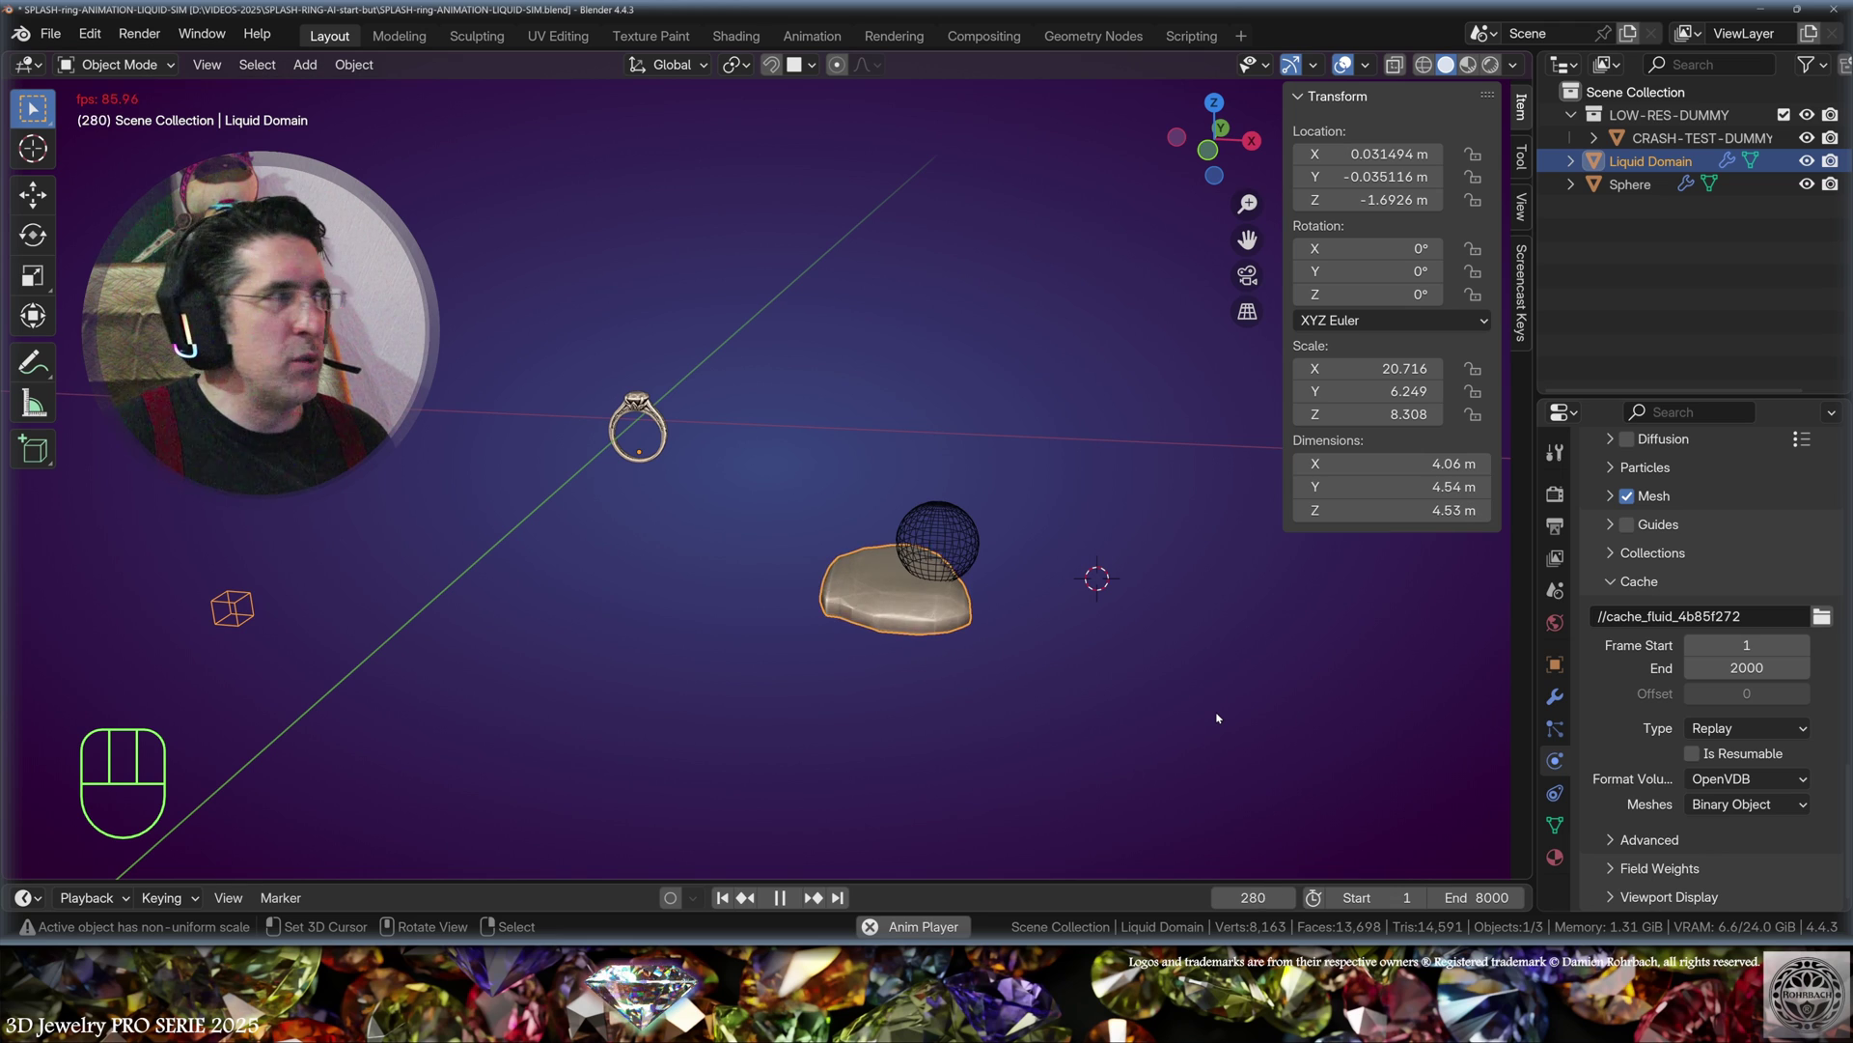
{"action": "key", "text": "space"}
{"action": "left_click", "coordinate": [1634, 186]}
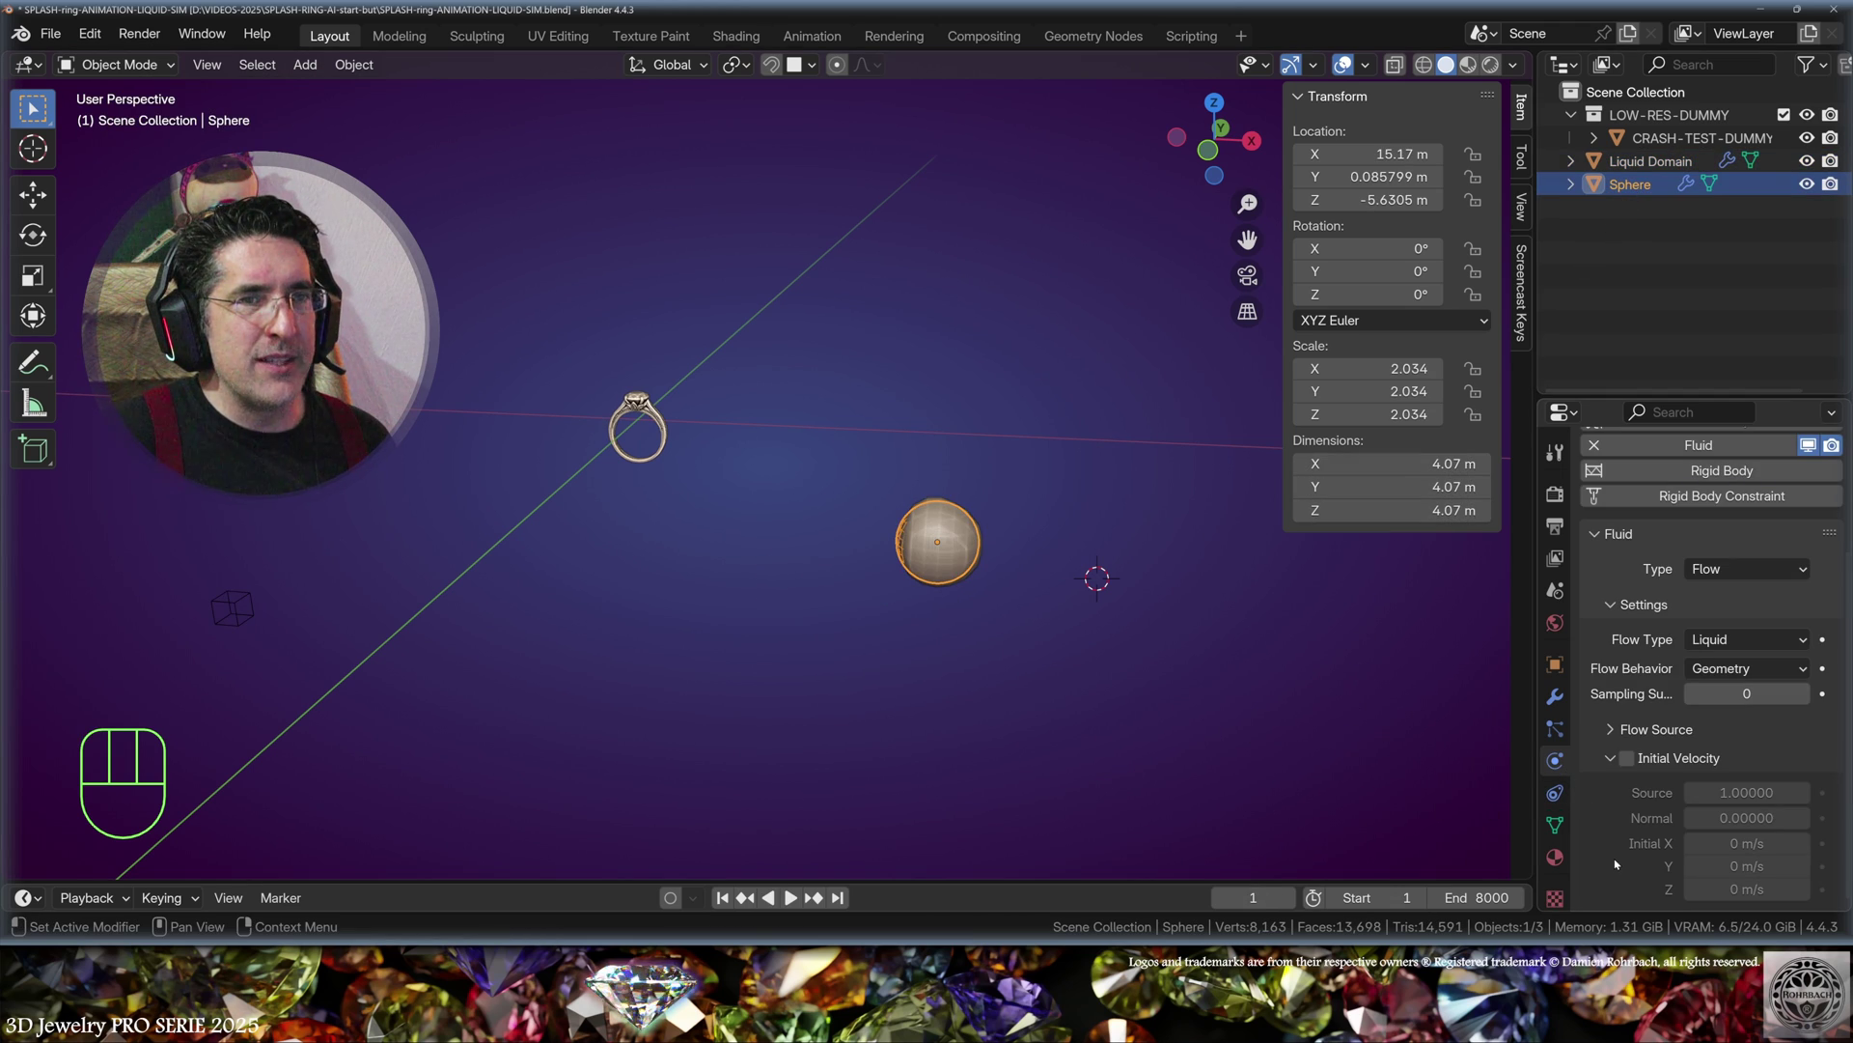
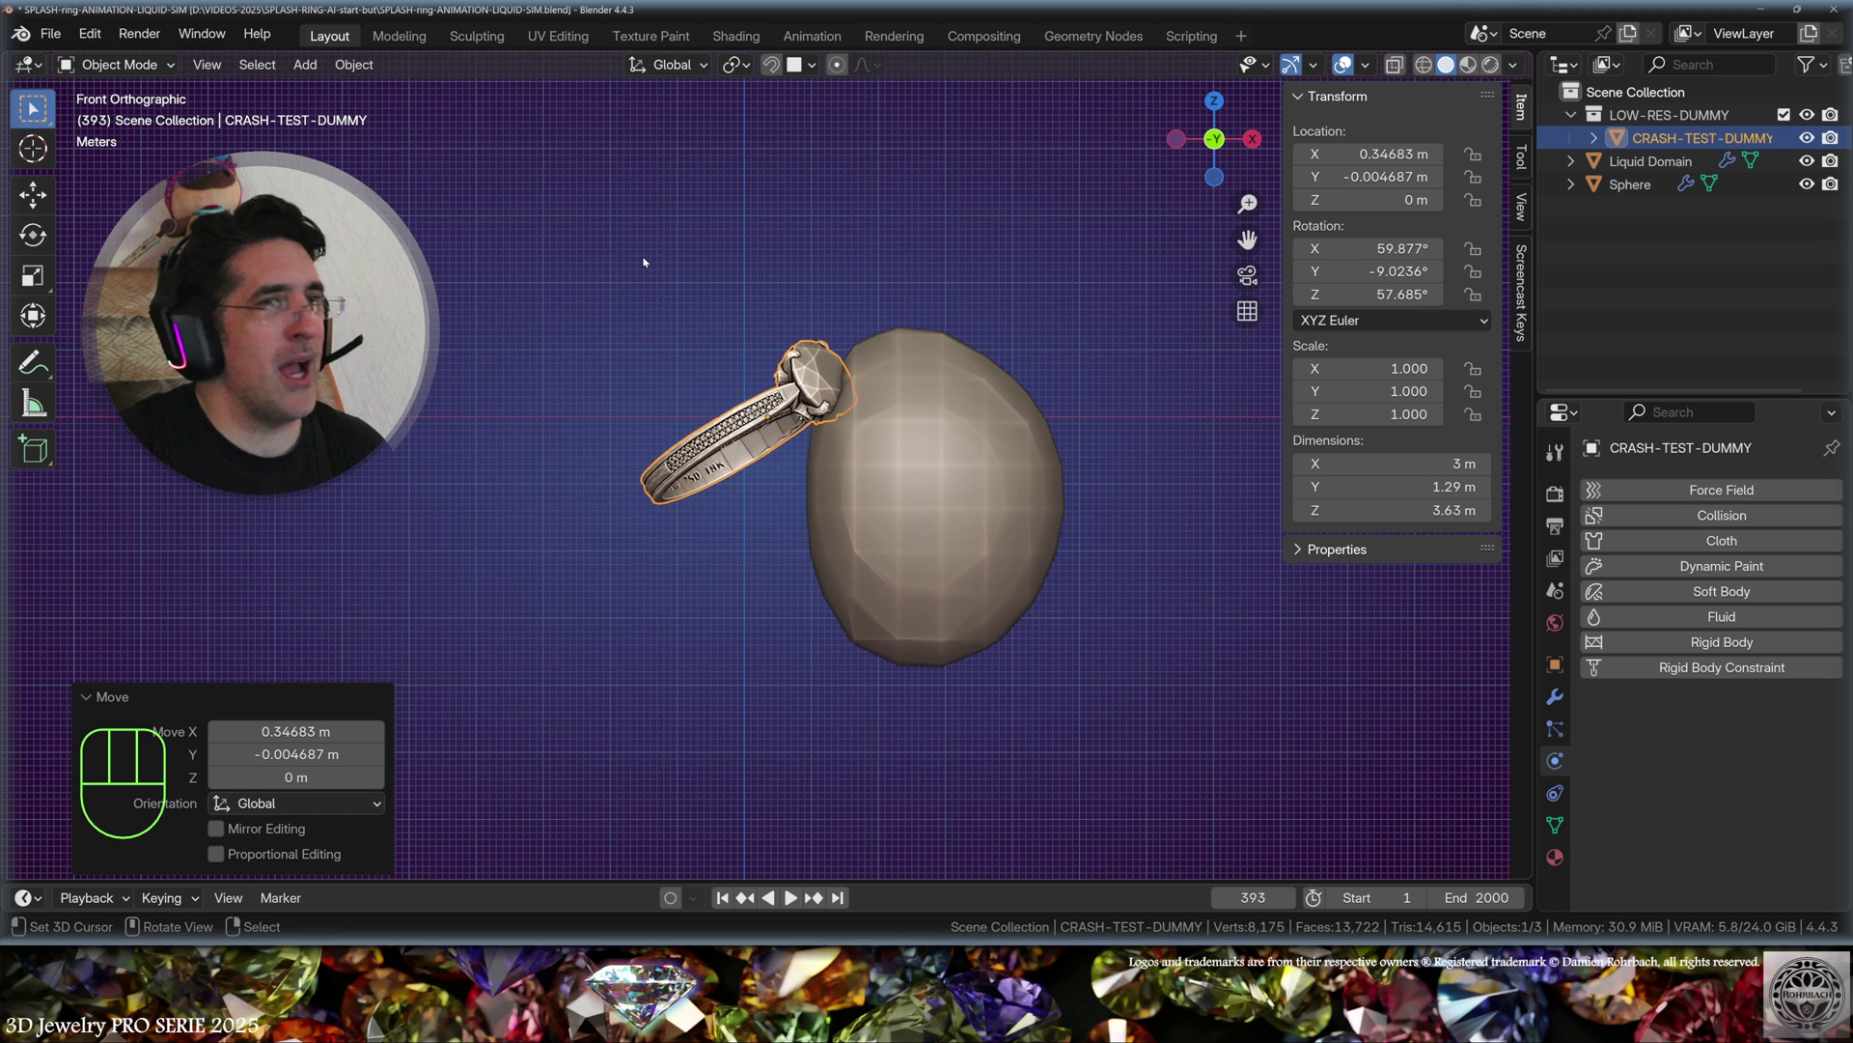
Step: Keyframe the tilted ring's location, rotation and scale at frame 393 beside the sphere
{"action": "key", "text": "i"}
{"action": "key", "text": "i"}
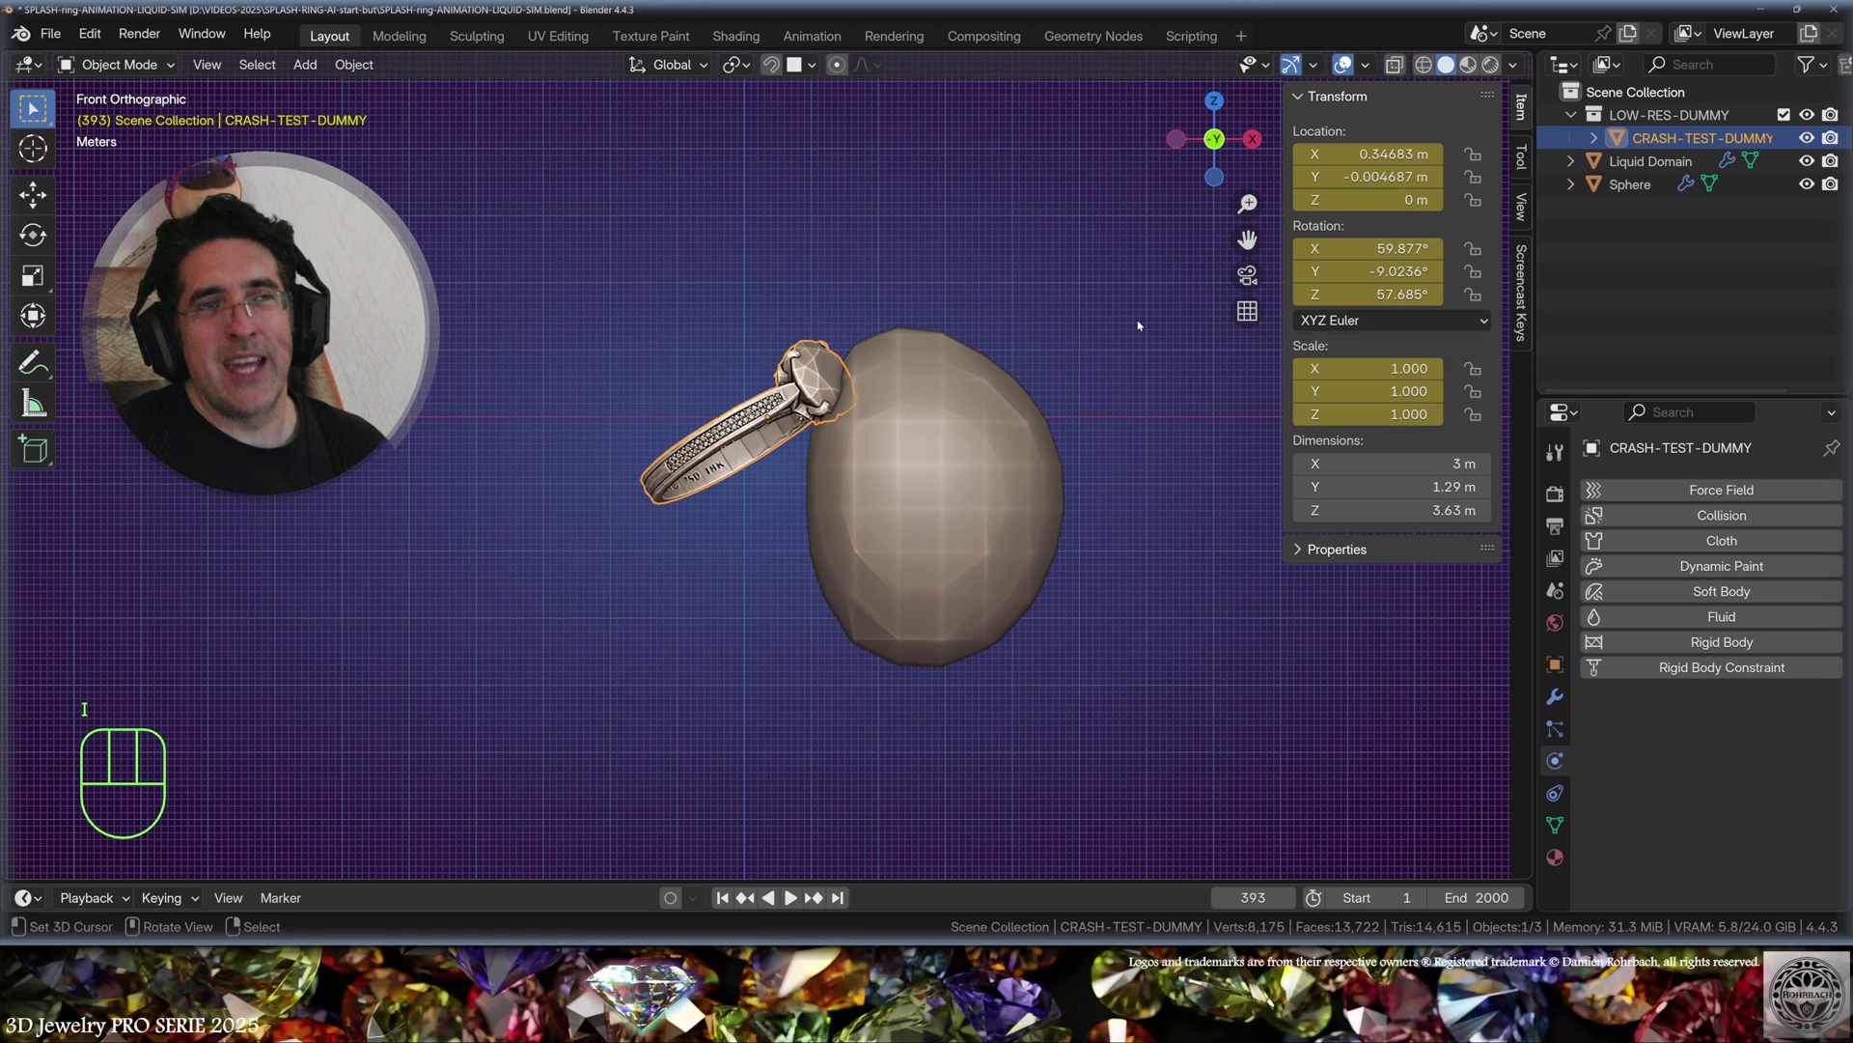
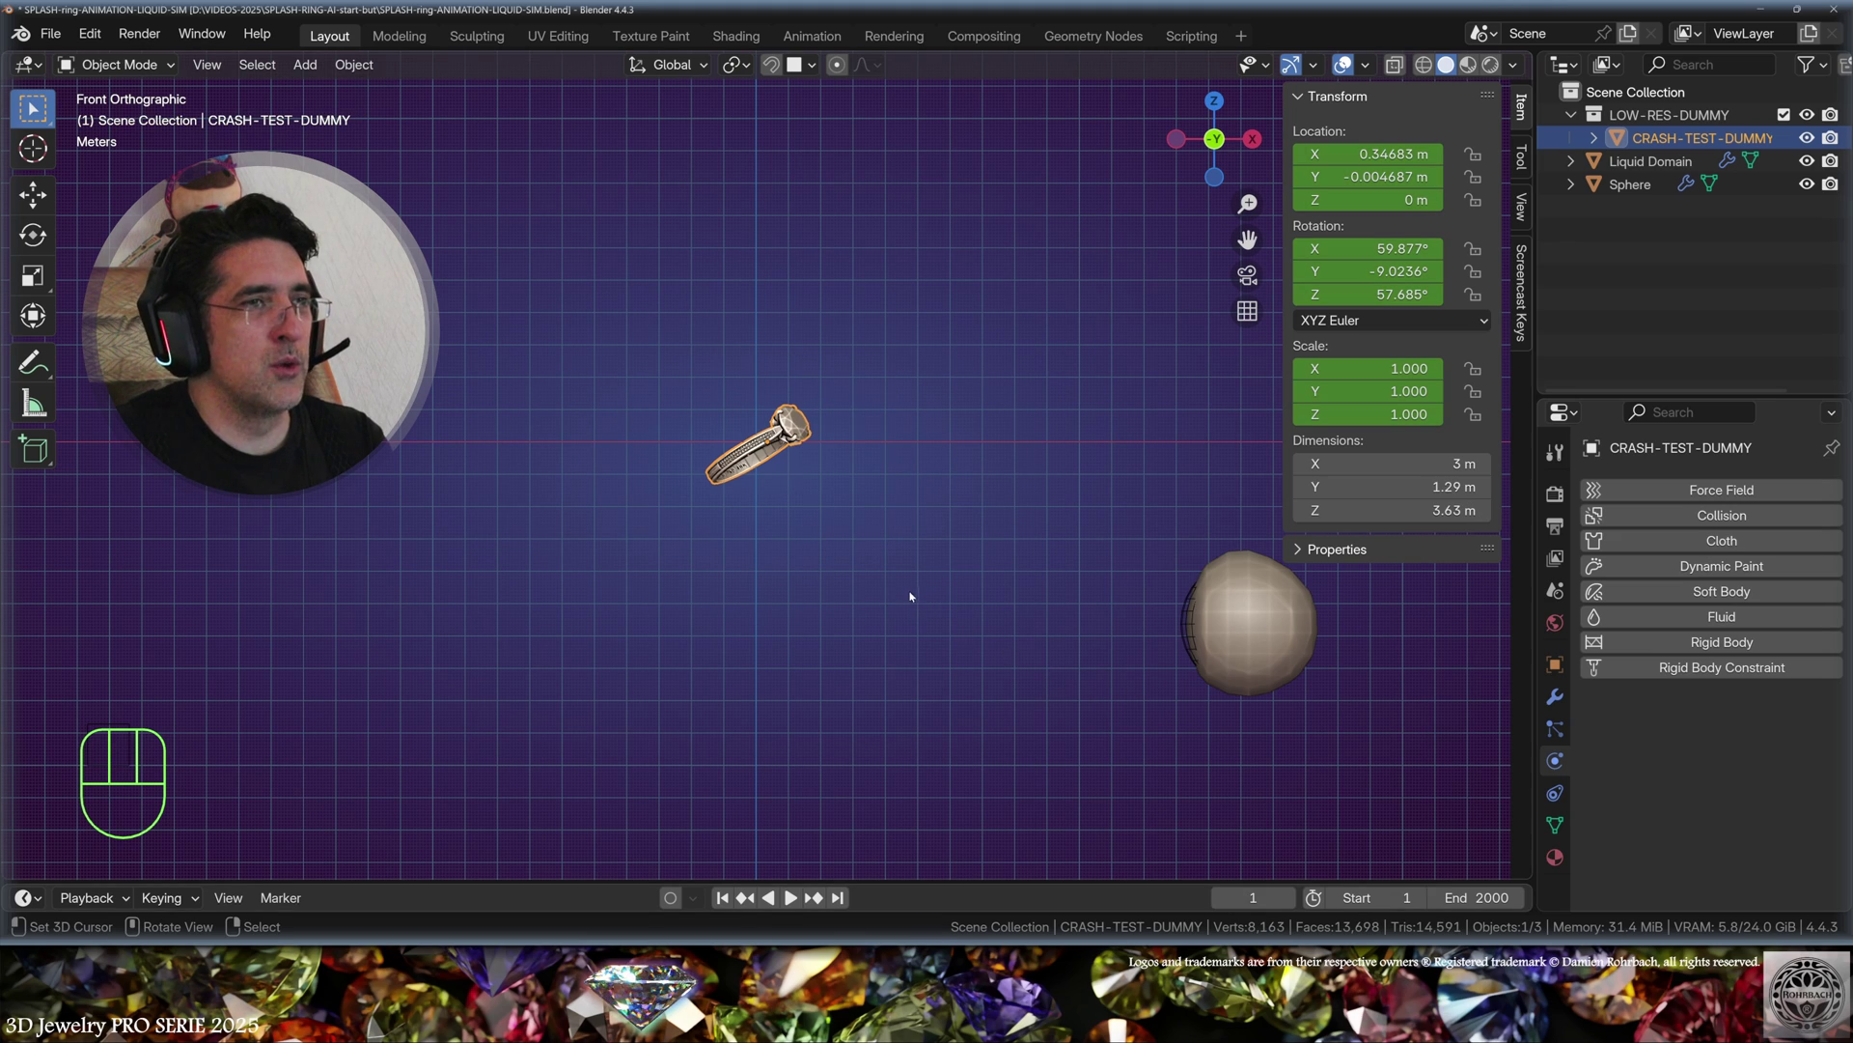
Step: Move the ring far left at frame 1, key its location, rotation and scale, and preview the flight
{"action": "key", "text": "KP_7"}
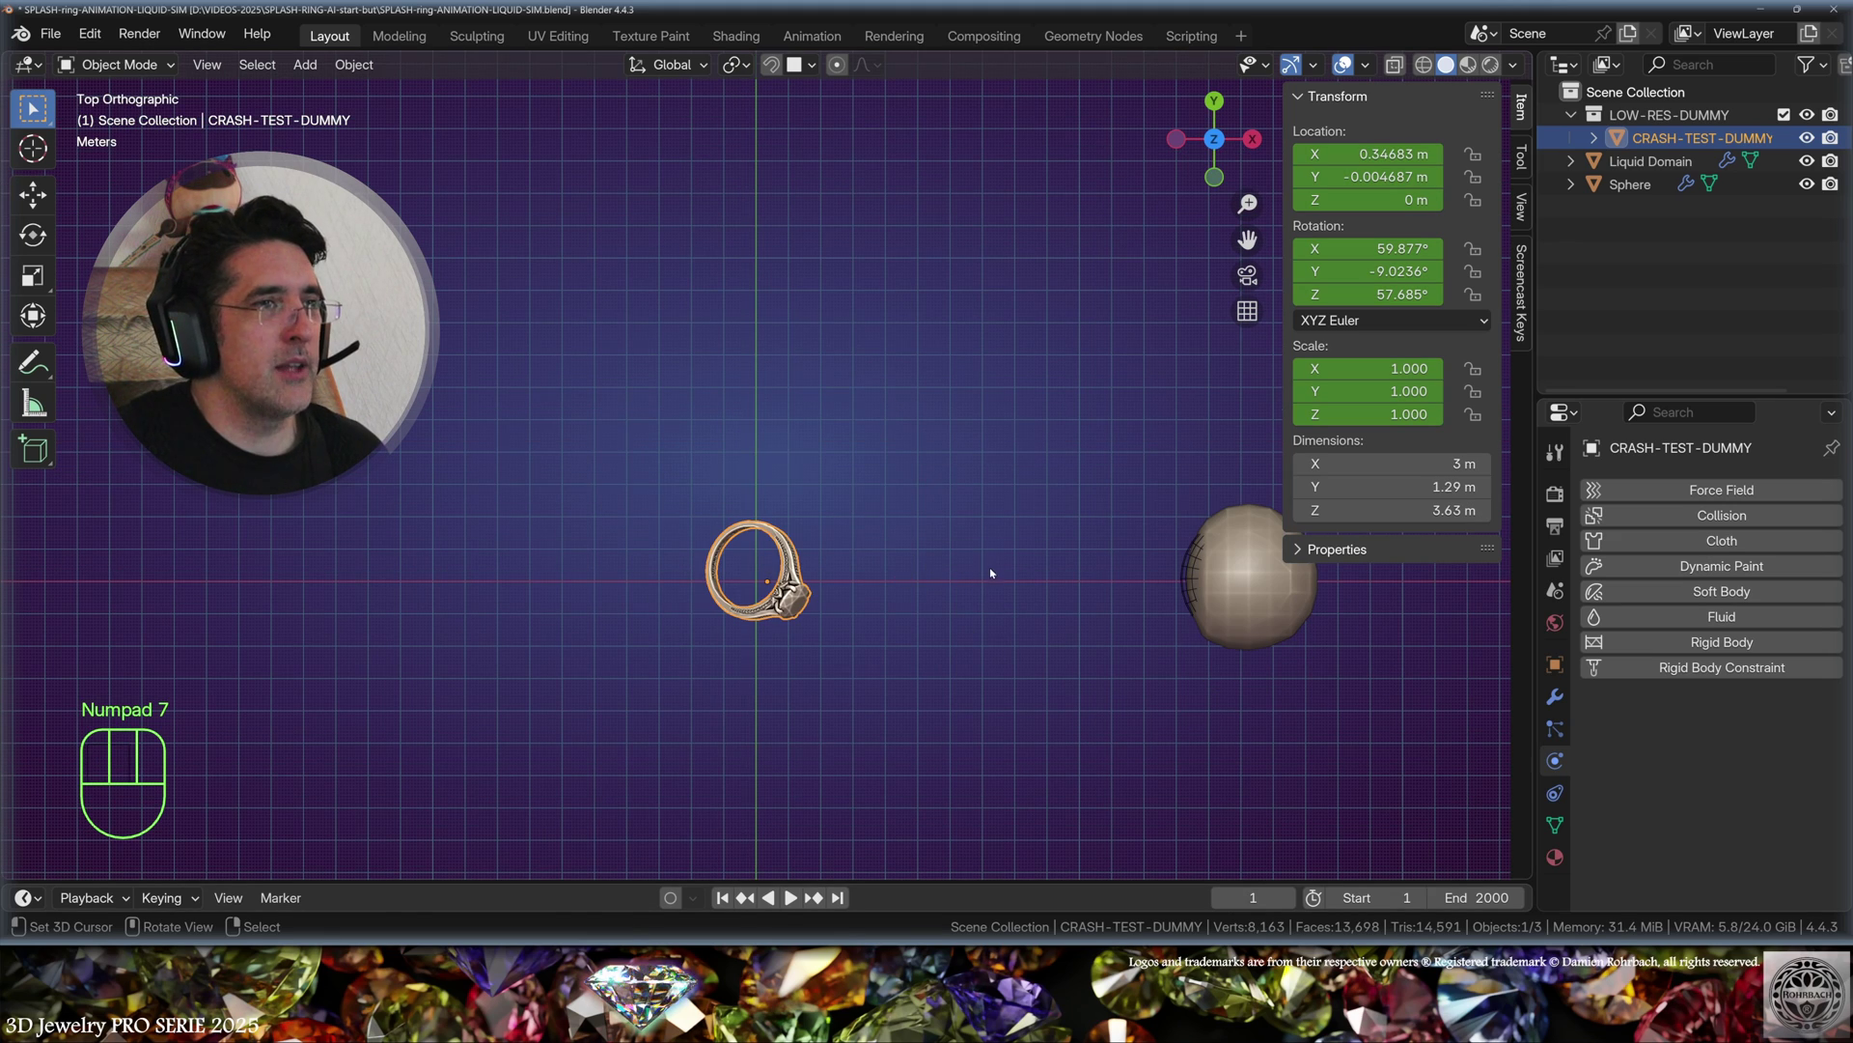
{"action": "key", "text": "g"}
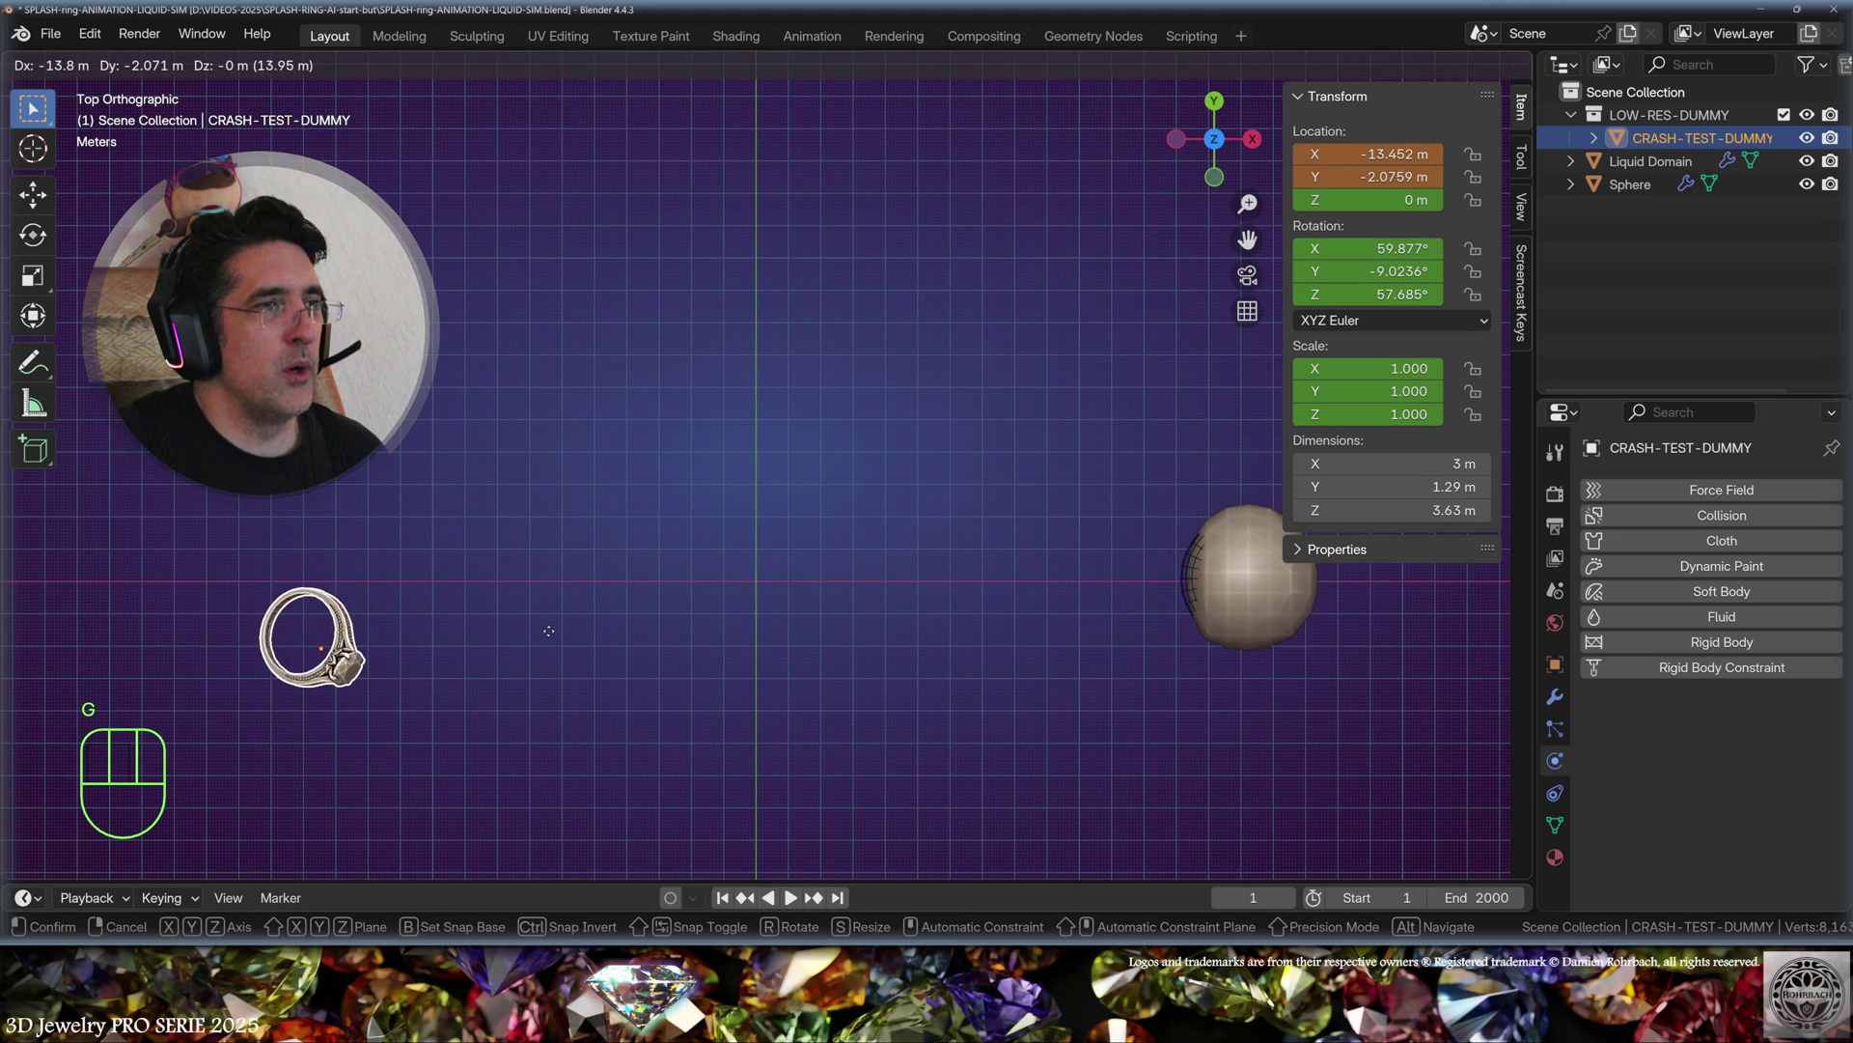
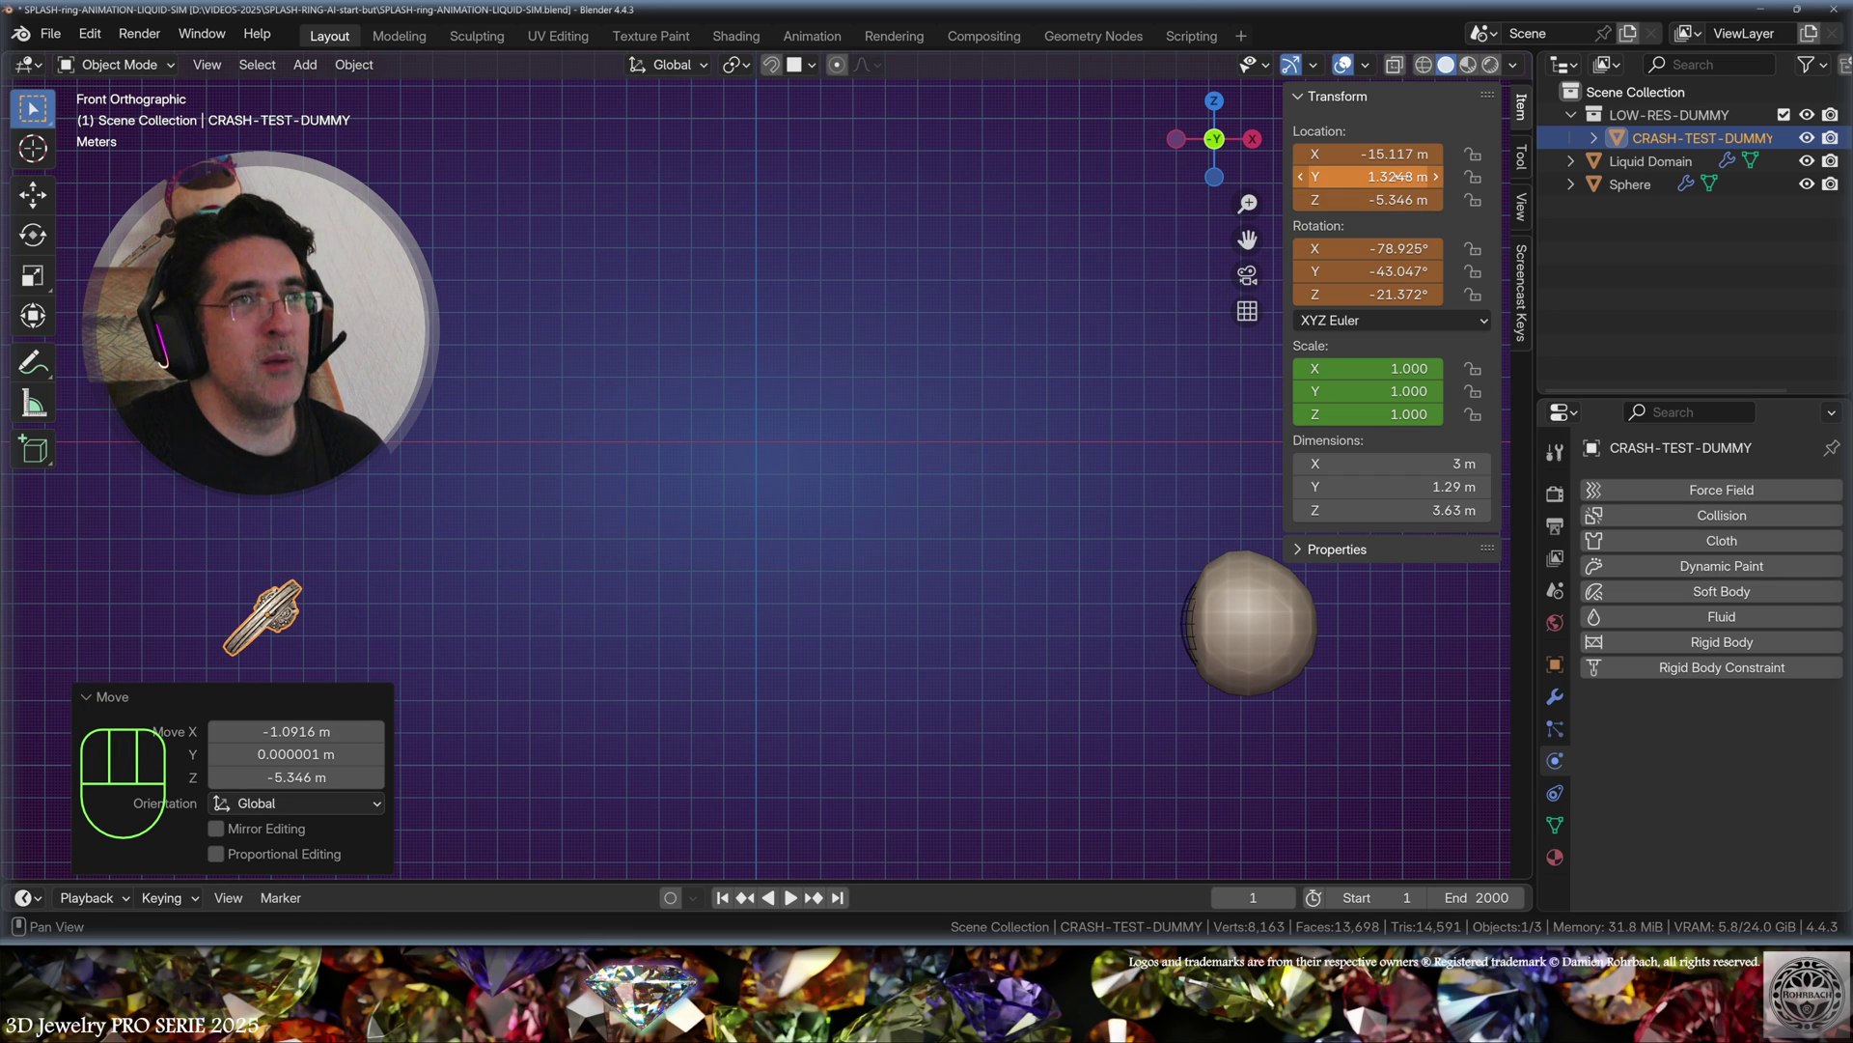
{"action": "key", "text": "i"}
{"action": "key", "text": "i"}
{"action": "key", "text": "space"}
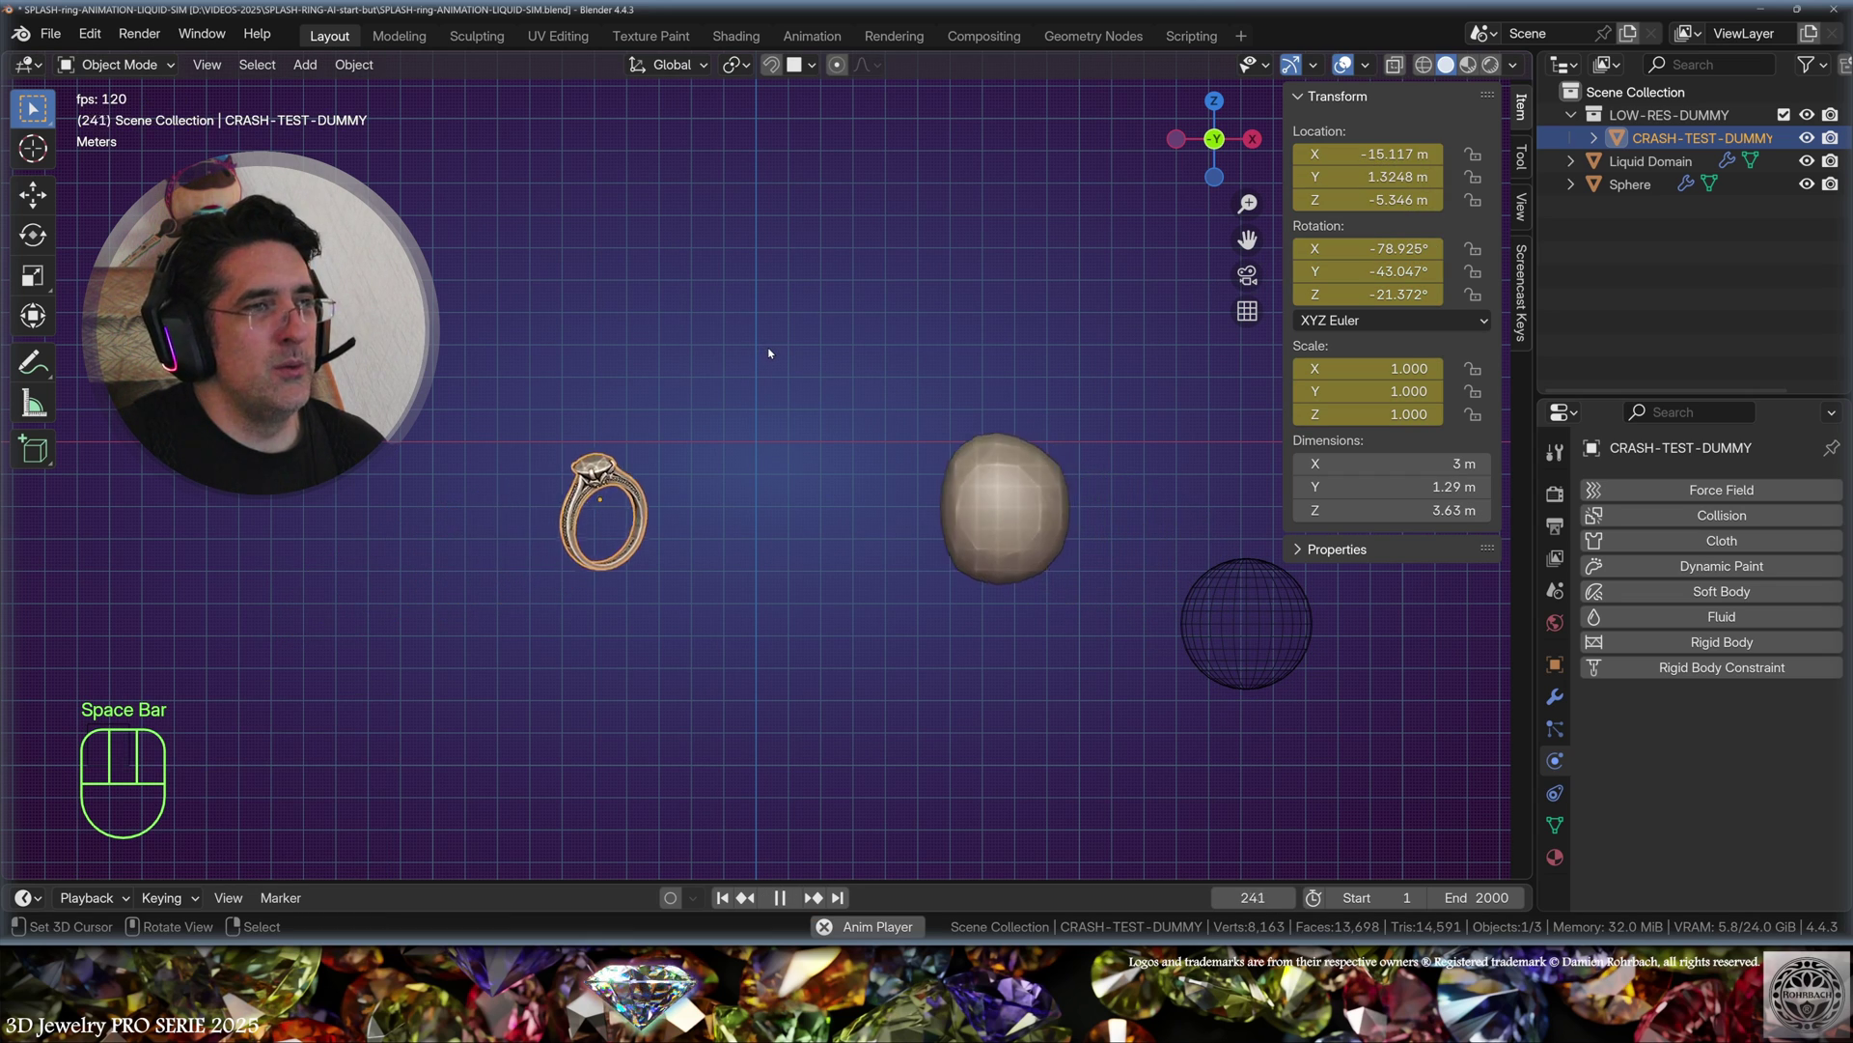
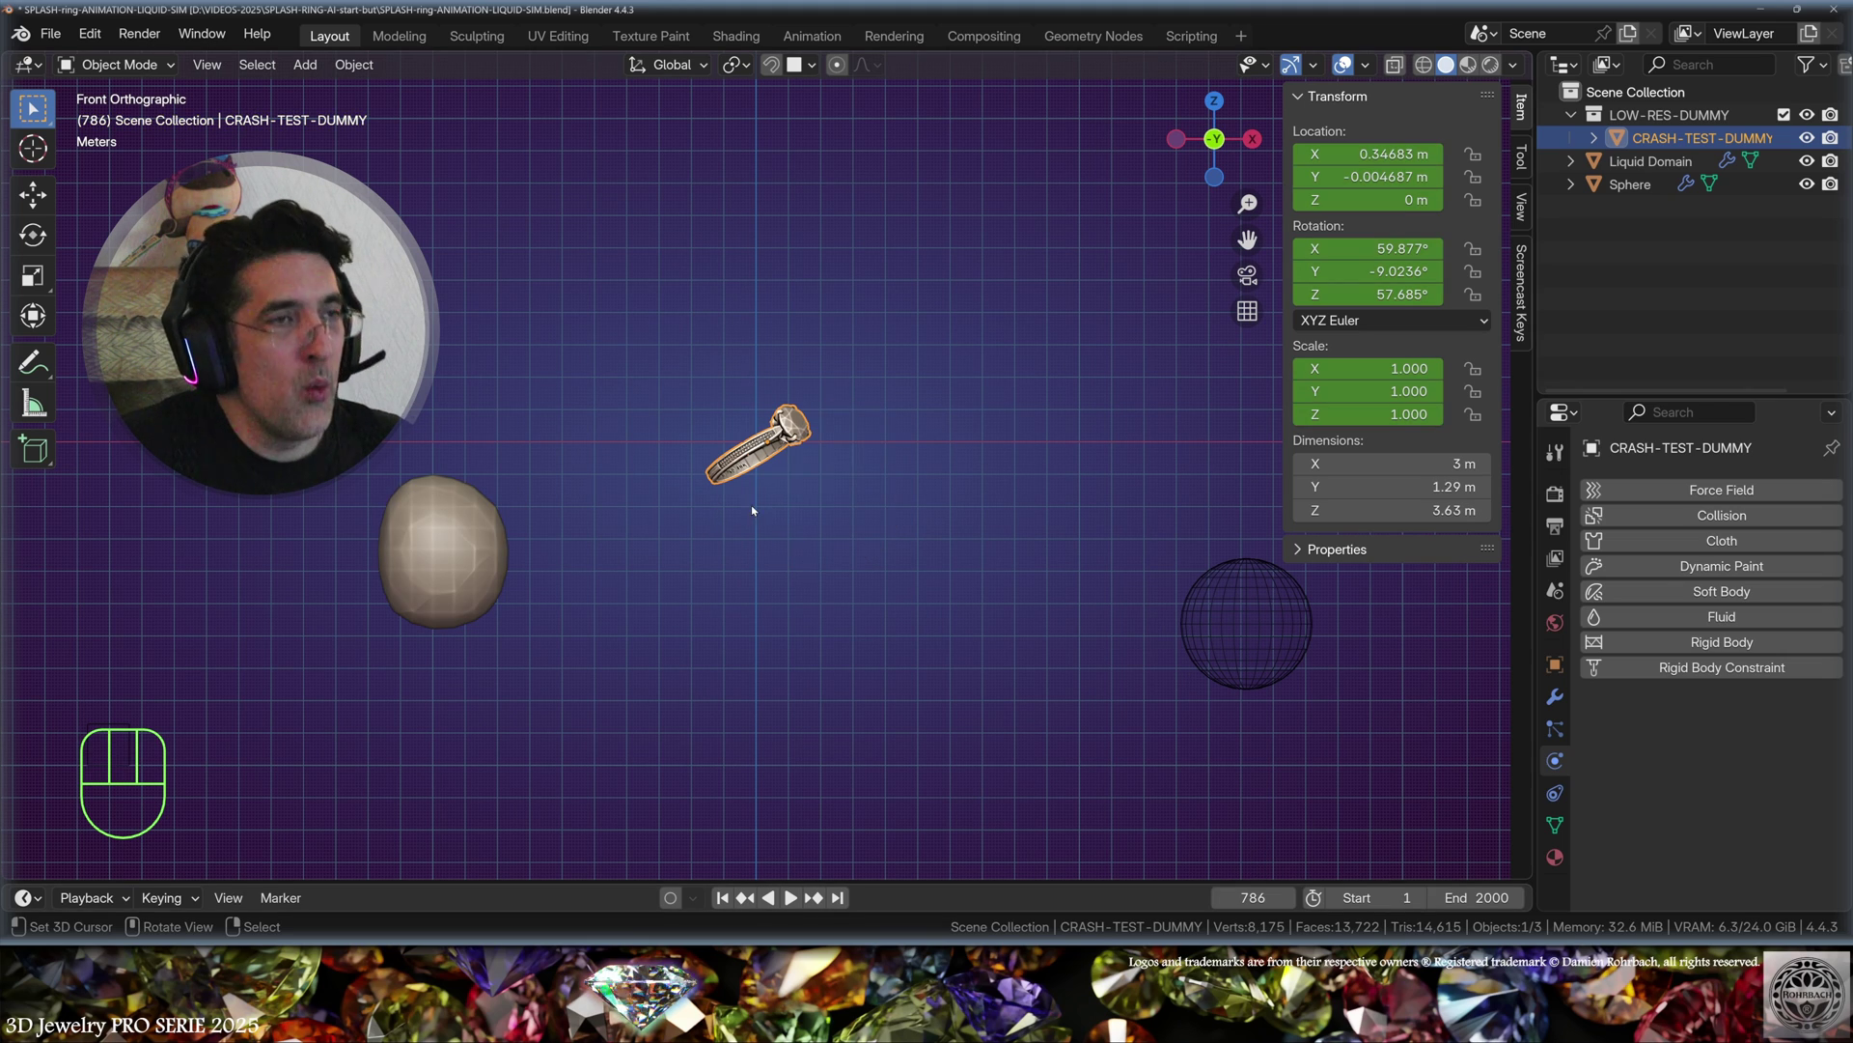
Step: At frame 786 place the ring right of the sphere at about X 17.7 m, Z −5.8 m and rotate it
{"action": "key", "text": "g"}
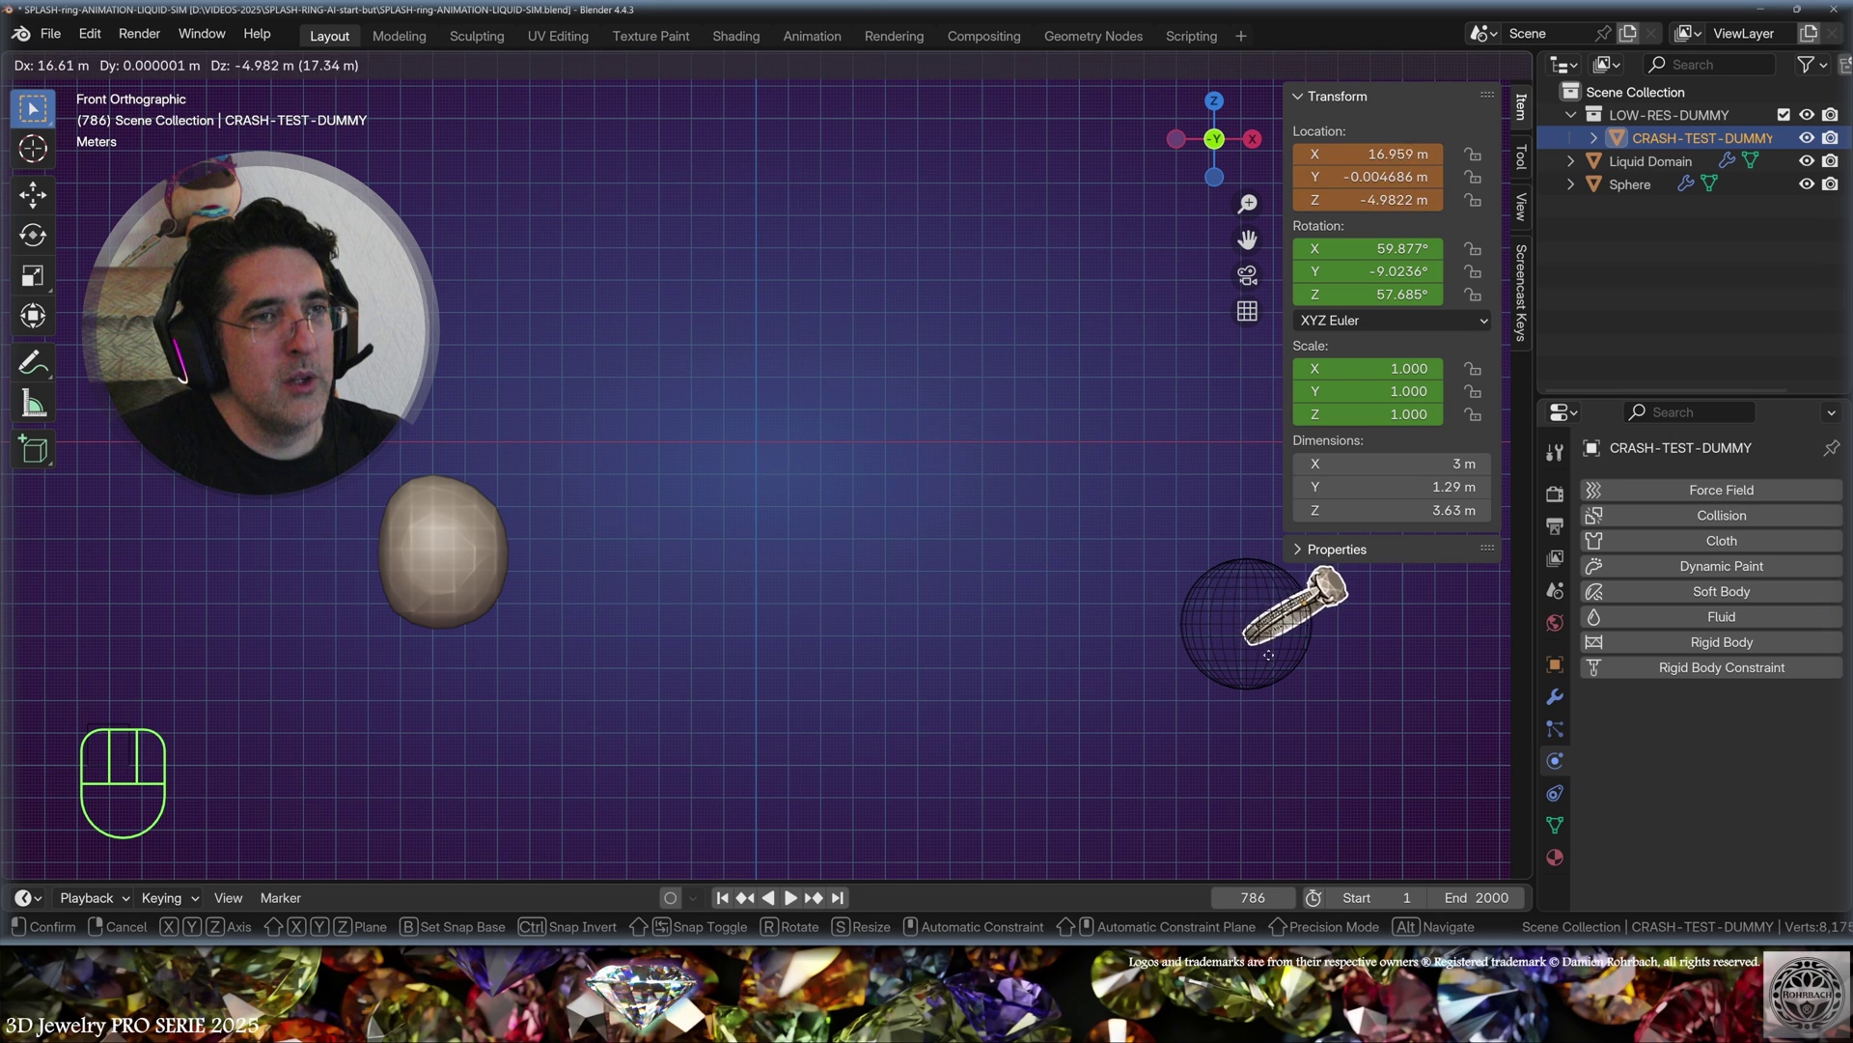
{"action": "left_click", "coordinate": [1294, 683]}
{"action": "key", "text": "r"}
{"action": "key", "text": "r"}
{"action": "key", "text": "r"}
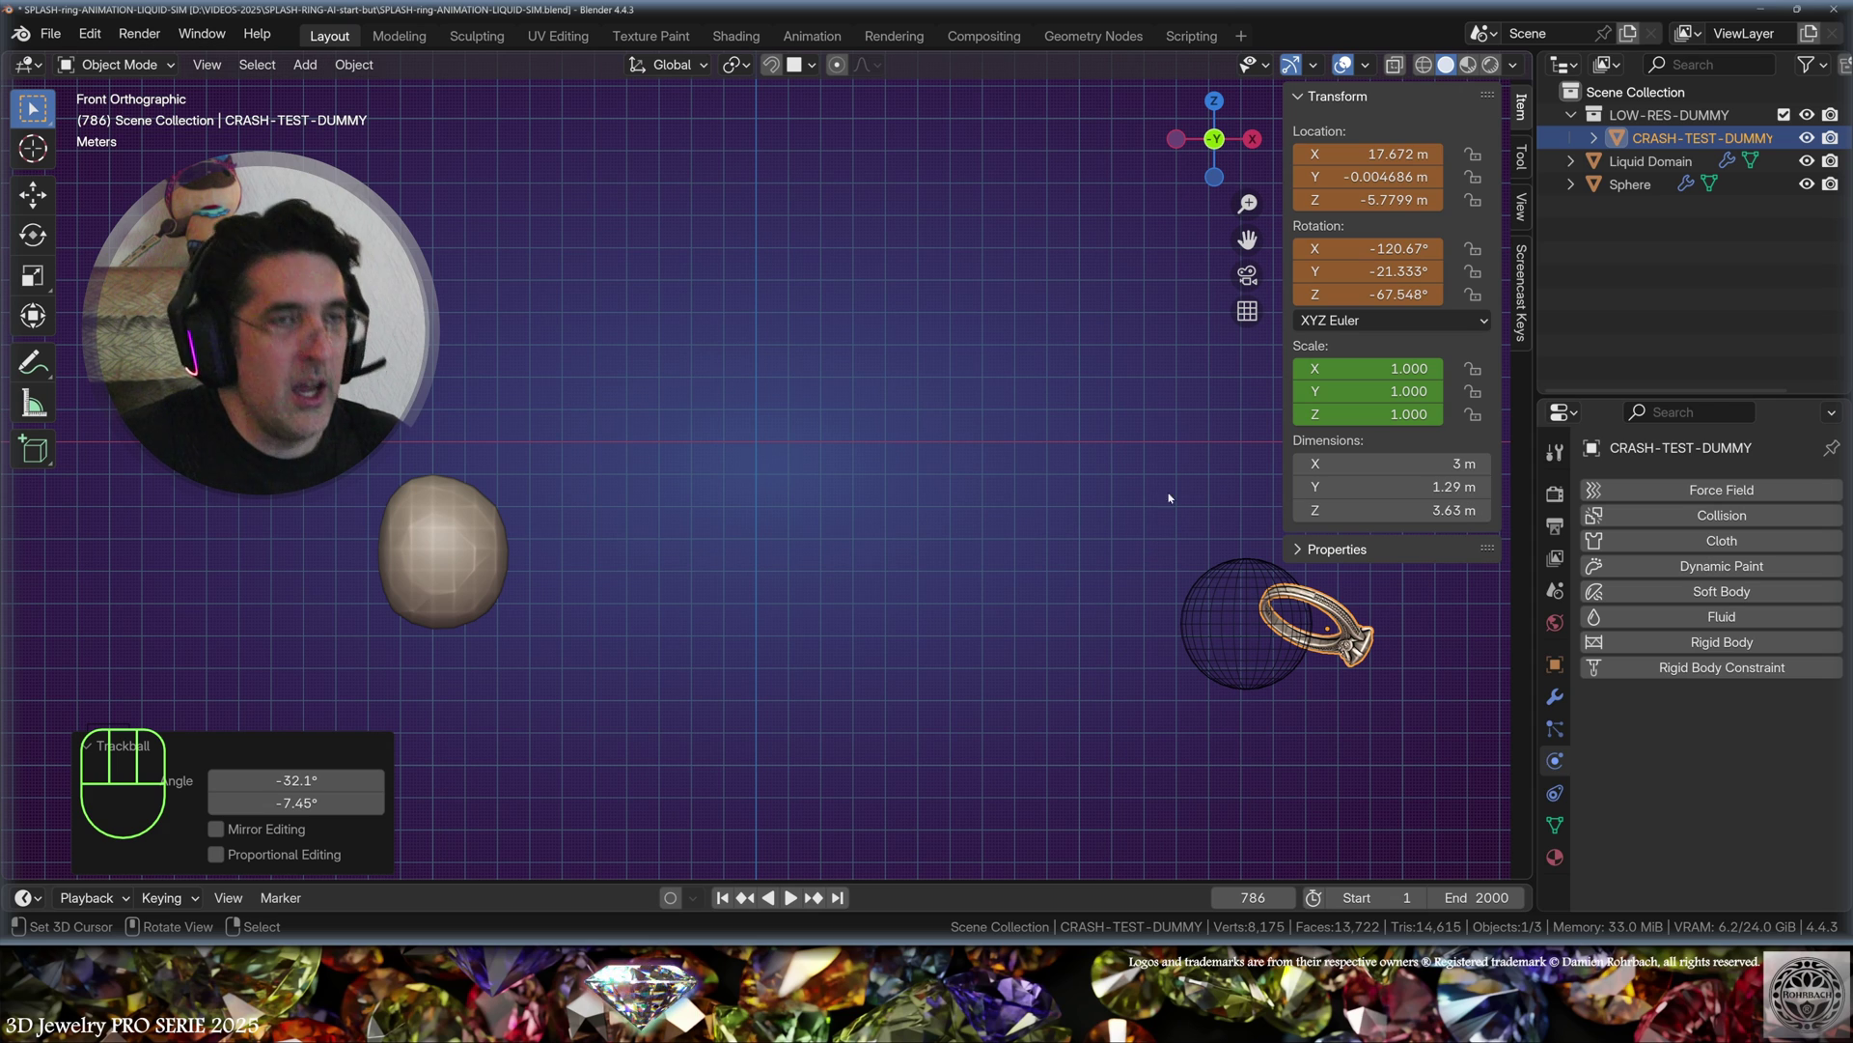